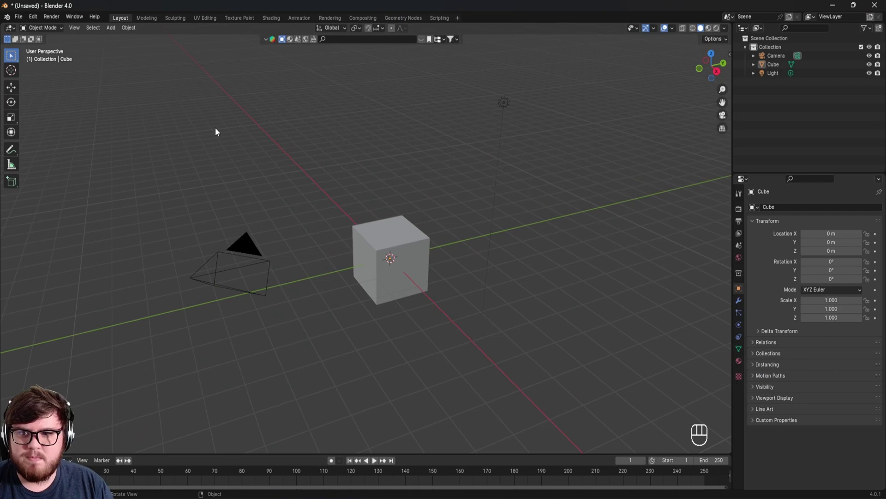
Delete the default Camera, Cube and Light, leaving the fSpy camera framed on the CITIC tower
{"action": "left_click_drag", "start_coordinate": [24, 19], "coordinate": [147, 265]}
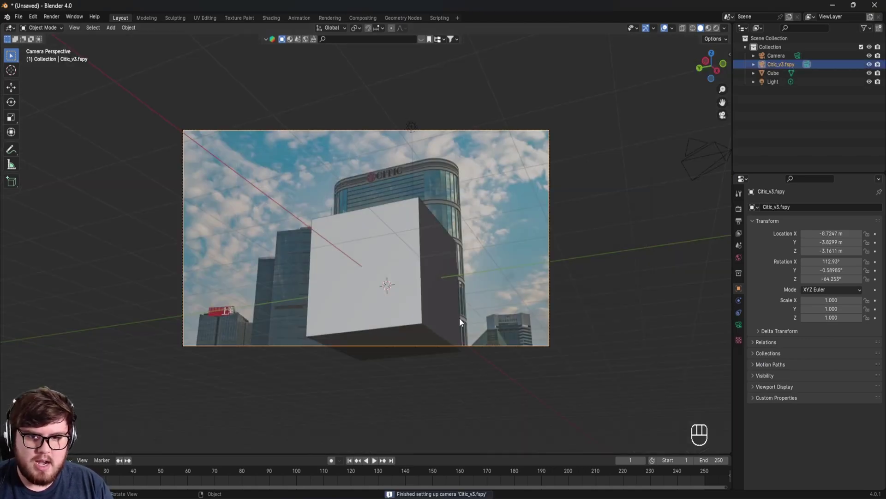
{"action": "left_click_drag", "start_coordinate": [432, 308], "coordinate": [750, 159]}
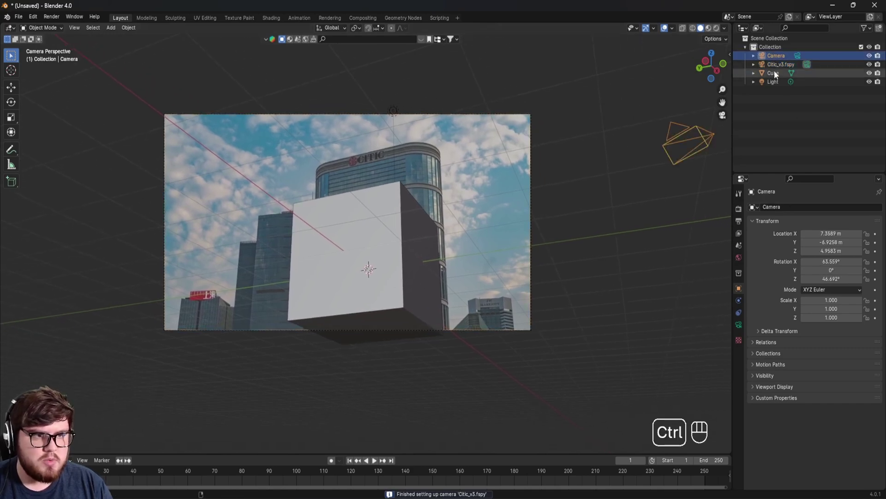
{"action": "left_click", "coordinate": [777, 77]}
{"action": "left_click", "coordinate": [779, 88]}
{"action": "key", "text": "x"}
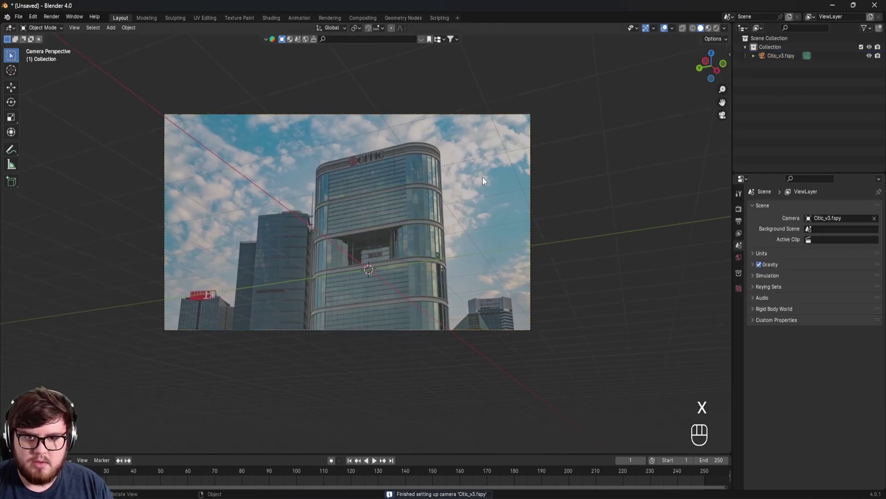
{"action": "left_click_drag", "start_coordinate": [374, 225], "coordinate": [353, 263]}
{"action": "left_click_drag", "start_coordinate": [371, 293], "coordinate": [388, 335]}
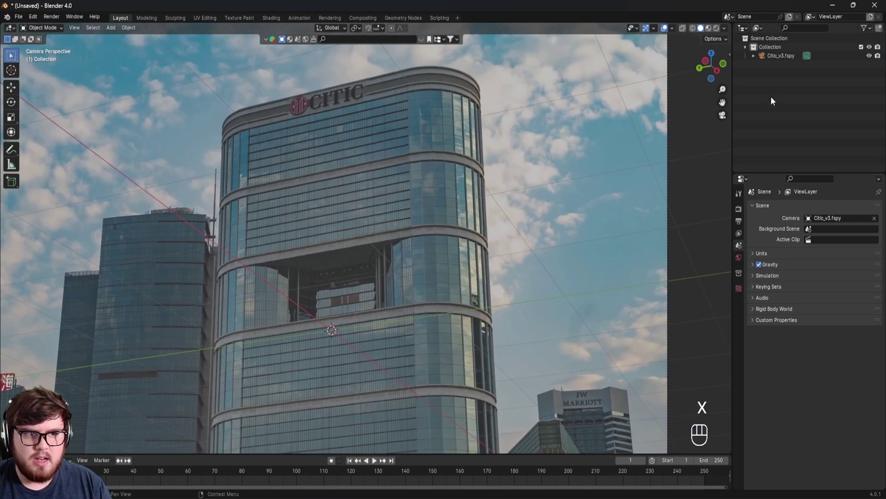
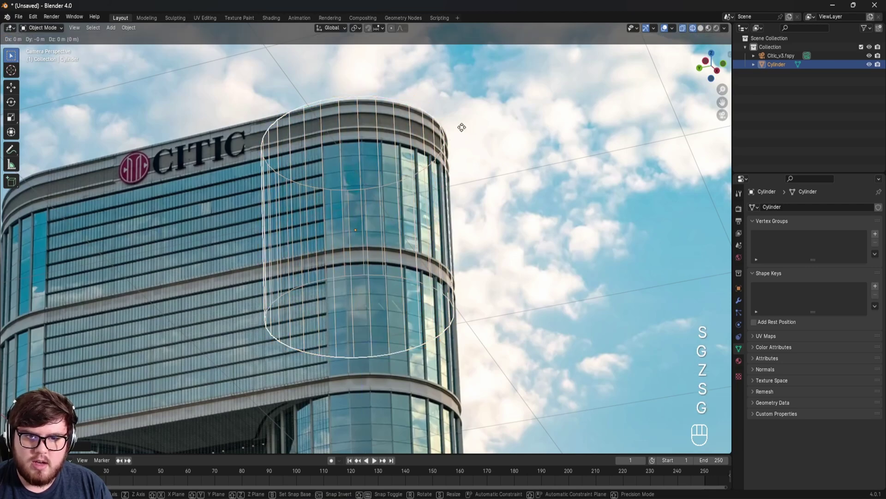
Move and scale the cylinder along X, Y and Z to fit the tower's curved corner
{"action": "key", "text": "y"}
{"action": "key", "text": "g"}
{"action": "key", "text": "z"}
{"action": "key", "text": "g"}
{"action": "key", "text": "x"}
{"action": "key", "text": "y"}
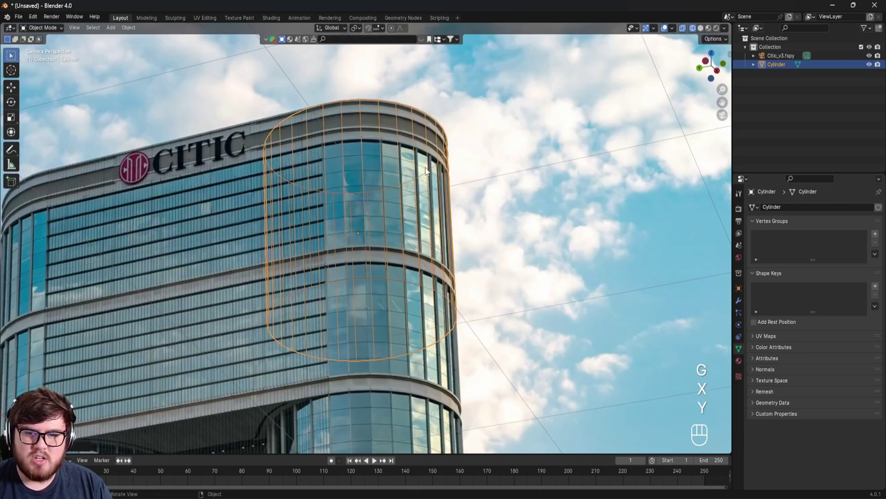
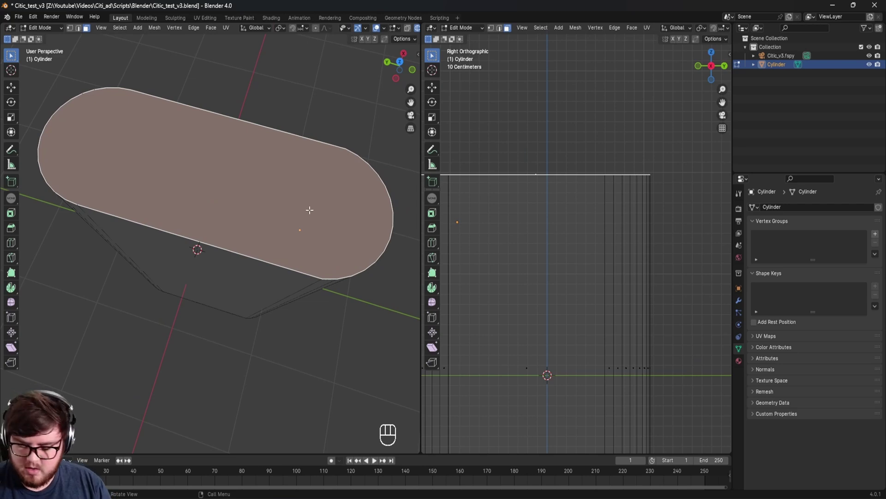
Remove the stray top edge, inset the top face into a thin rim, and save the file
{"action": "key", "text": "t"}
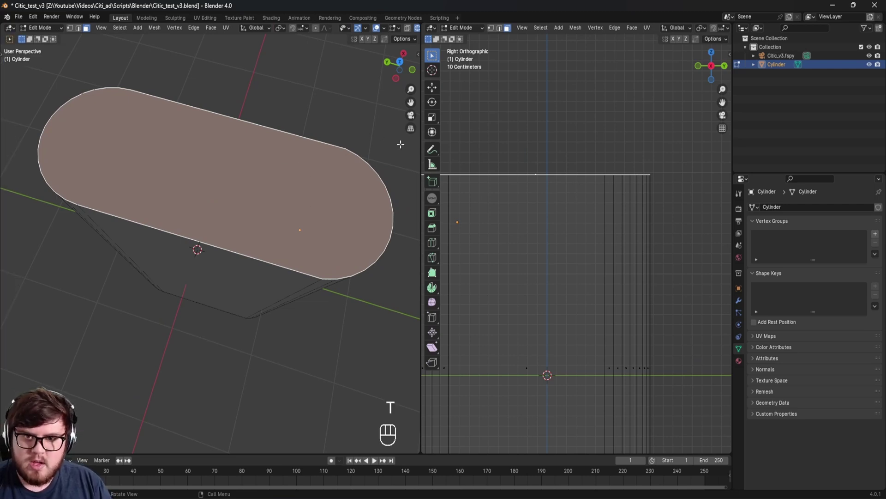
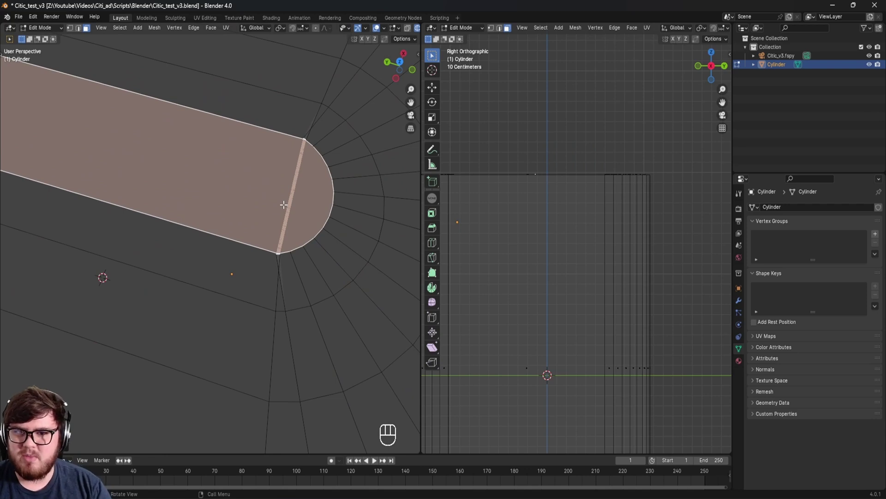
{"action": "key", "text": "ctrl+z"}
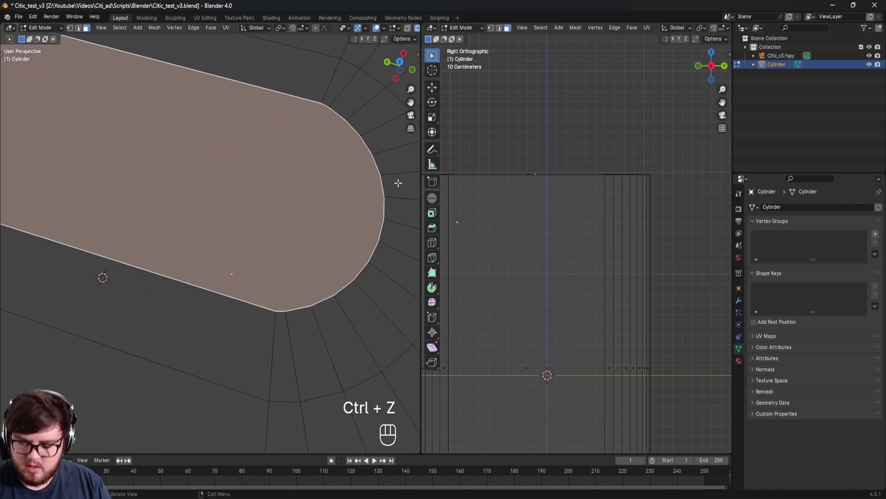
{"action": "key", "text": "i"}
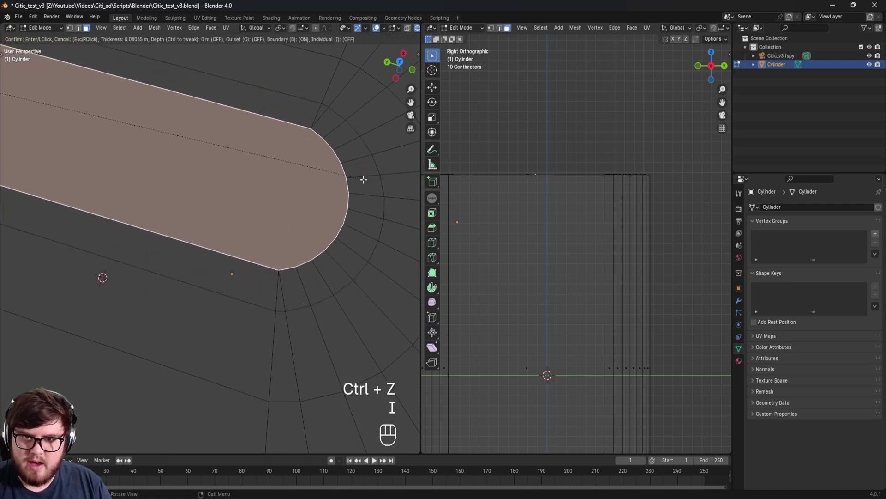
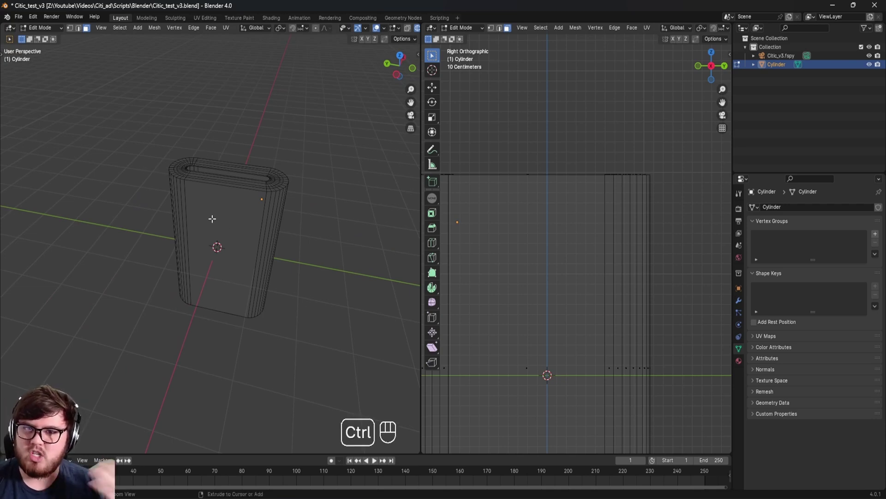
{"action": "key", "text": "ctrl+s"}
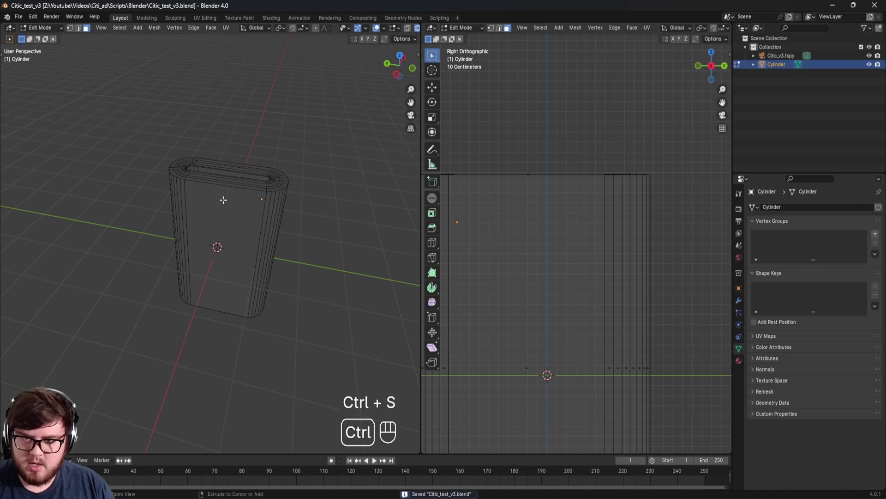
{"action": "key", "text": "ctrl+r"}
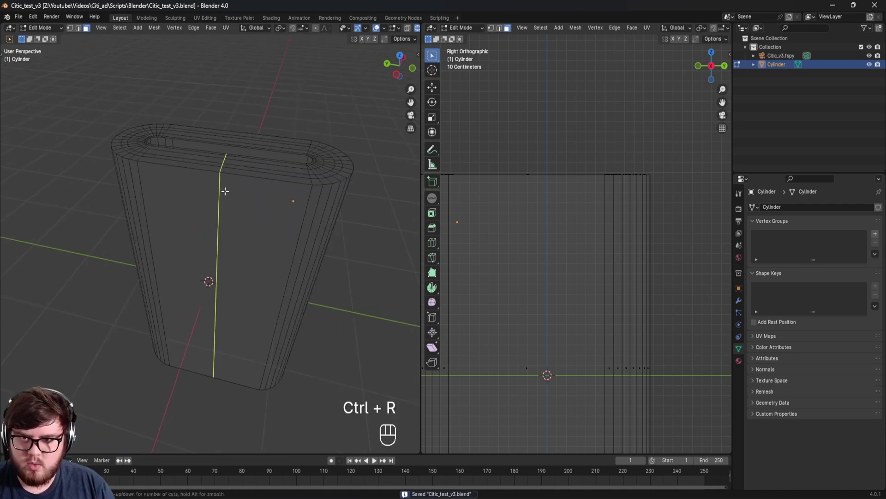
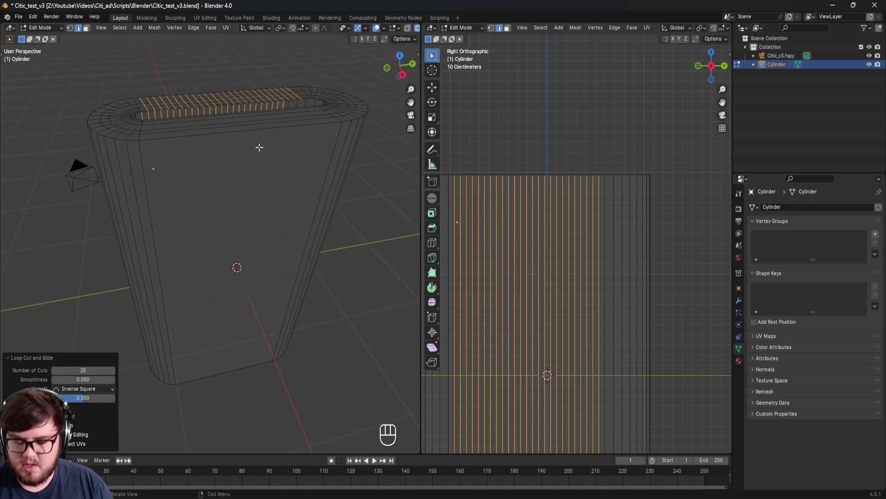
Loop-cut 25 vertical and dense horizontal edge loops into the cylinder's side walls
{"action": "key", "text": "ctrl+r"}
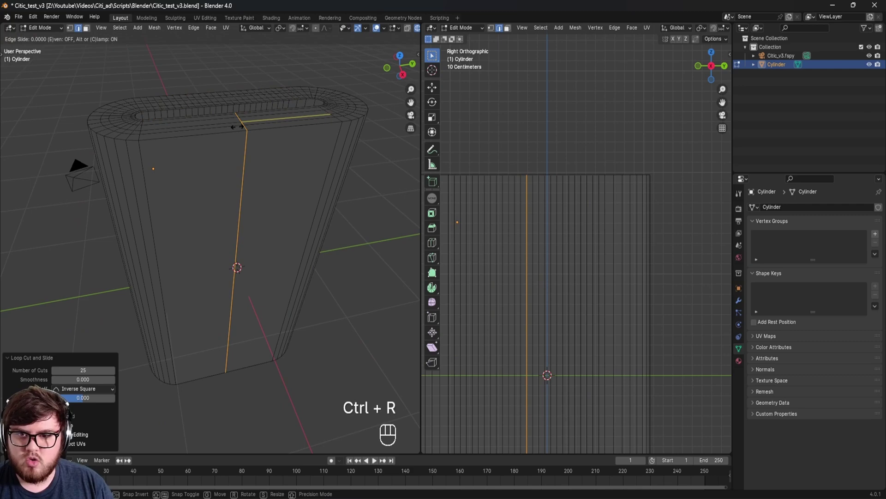
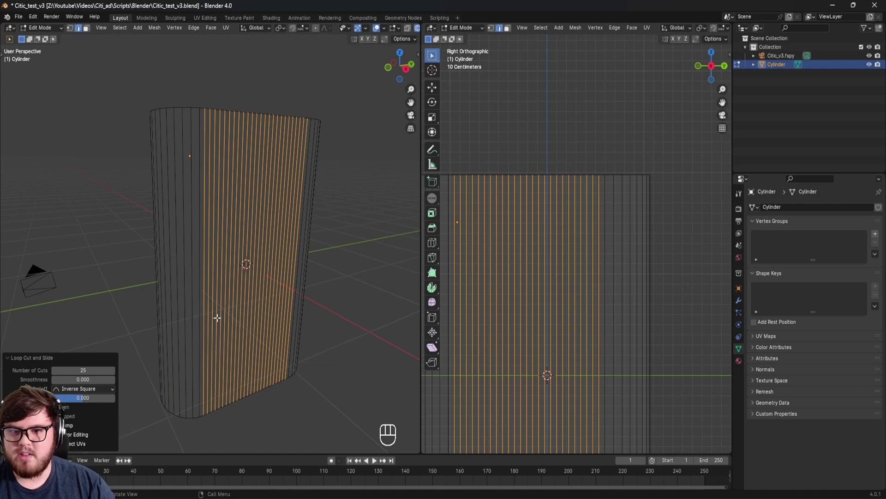
{"action": "key", "text": "ctrl+r"}
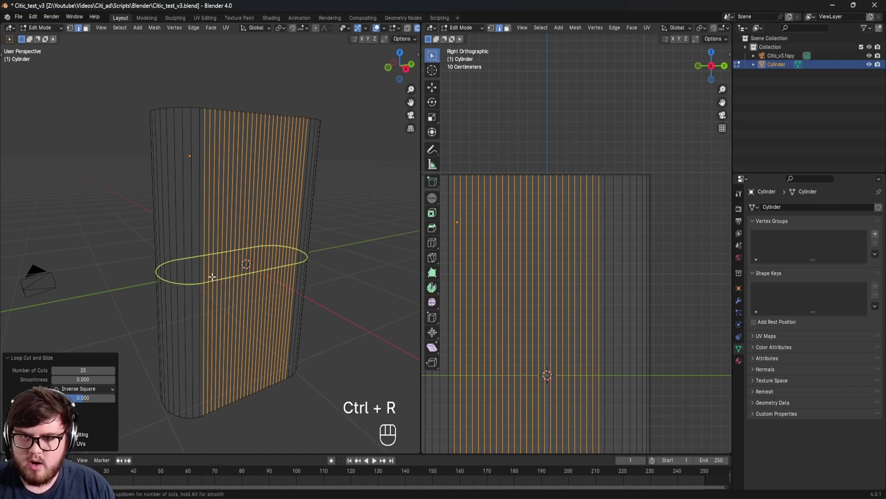
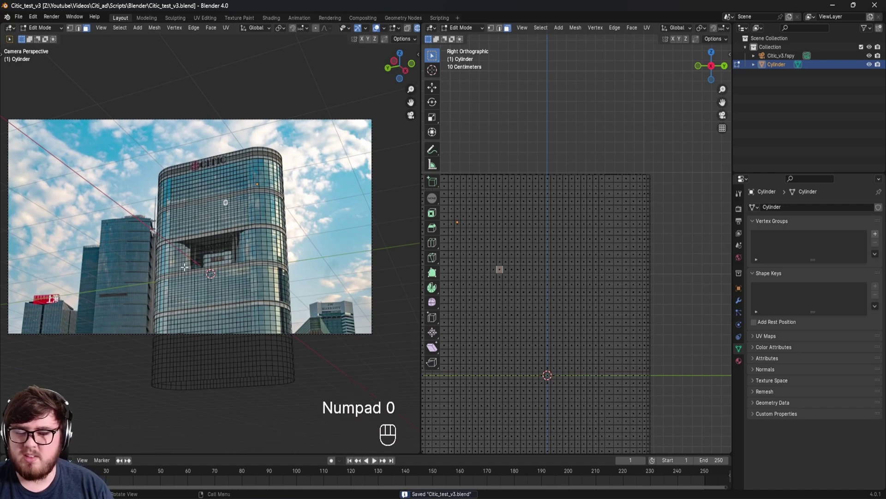
Save the gridded cylinder and leave mesh editing for Object Mode
{"action": "key", "text": "ctrl+s"}
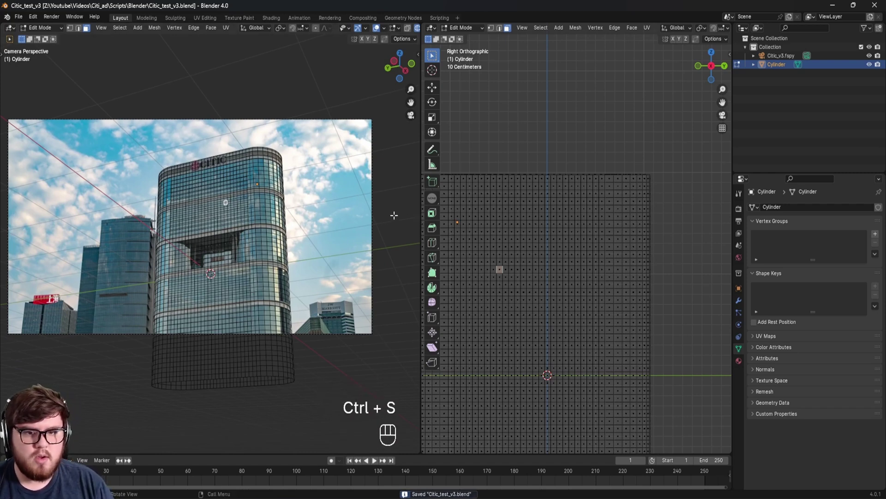
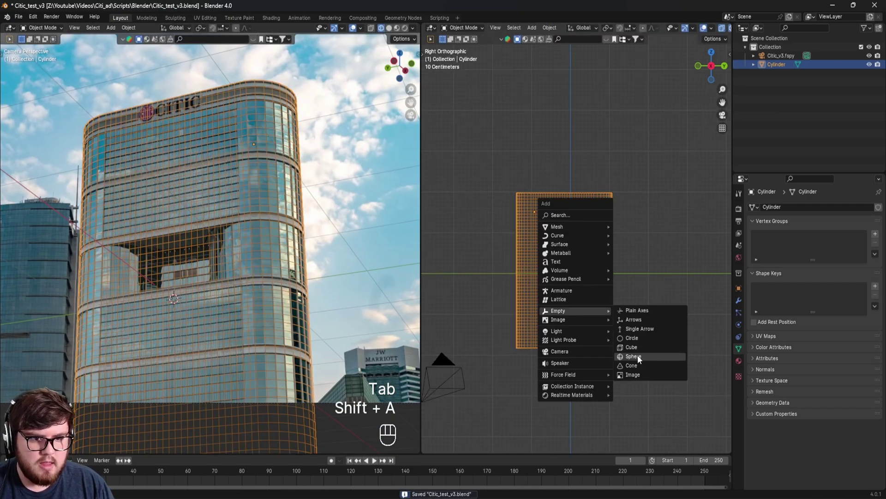
Add a sphere Empty, scale it about 2x, place it above the cylinder and key its Location
{"action": "left_click_drag", "start_coordinate": [589, 337], "coordinate": [566, 346]}
{"action": "key", "text": "s"}
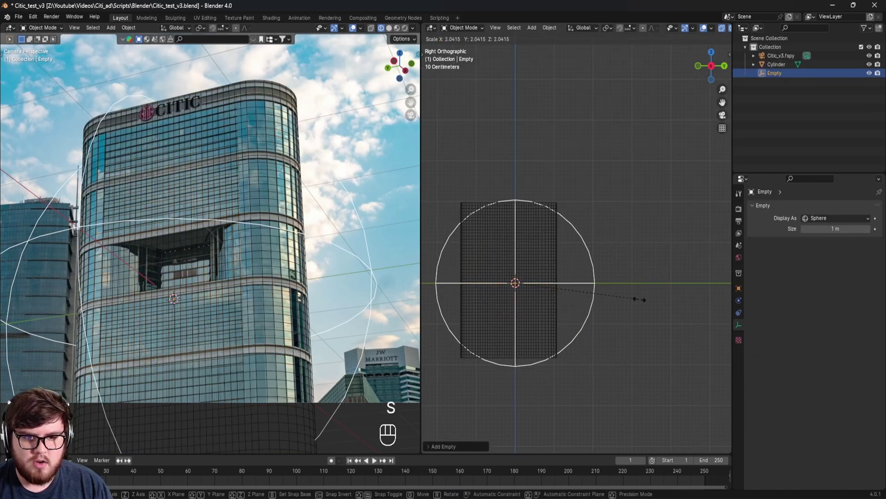
{"action": "key", "text": "g"}
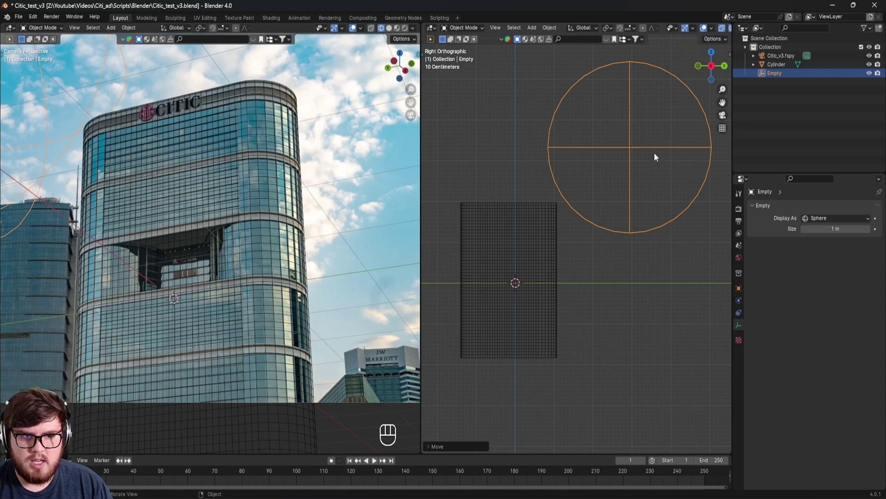
{"action": "left_click_drag", "start_coordinate": [163, 200], "coordinate": [220, 217]}
{"action": "left_click_drag", "start_coordinate": [198, 207], "coordinate": [178, 184]}
{"action": "key", "text": "i"}
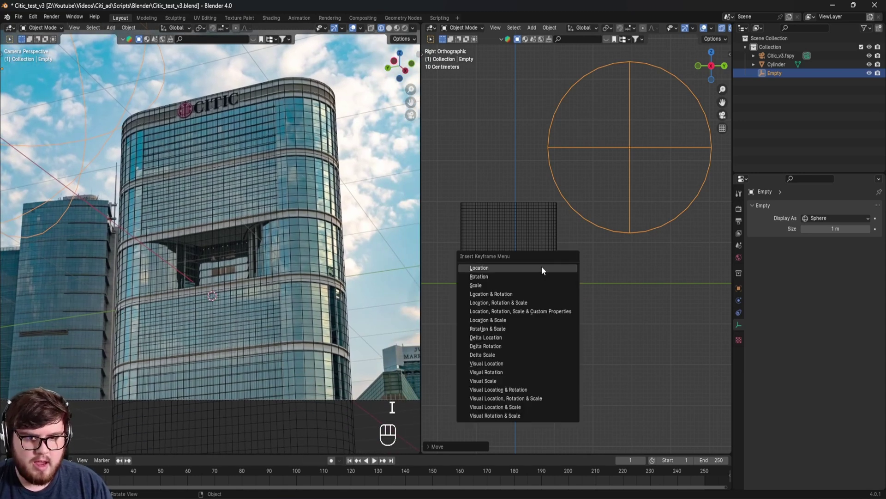
{"action": "left_click_drag", "start_coordinate": [210, 473], "coordinate": [326, 479]}
At frame 110 move the Empty down through the cylinder and key its Location again
{"action": "left_click", "coordinate": [559, 307]}
{"action": "key", "text": "g"}
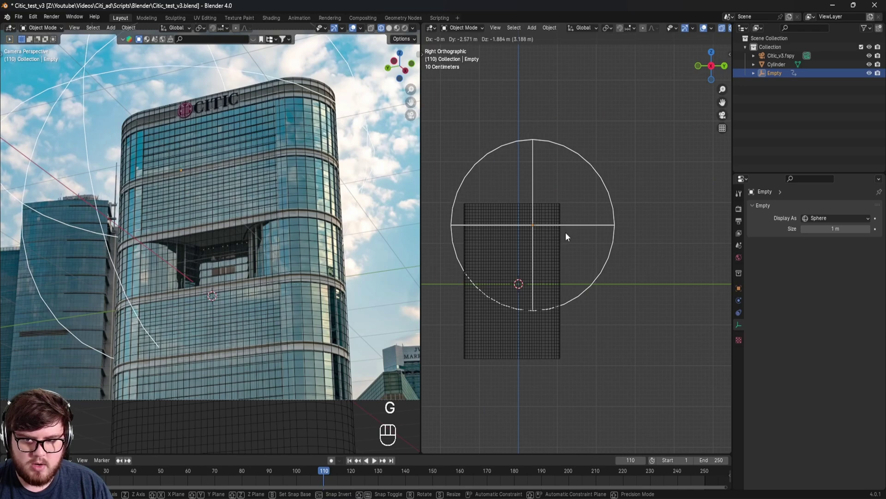
{"action": "left_click_drag", "start_coordinate": [571, 303], "coordinate": [605, 304]}
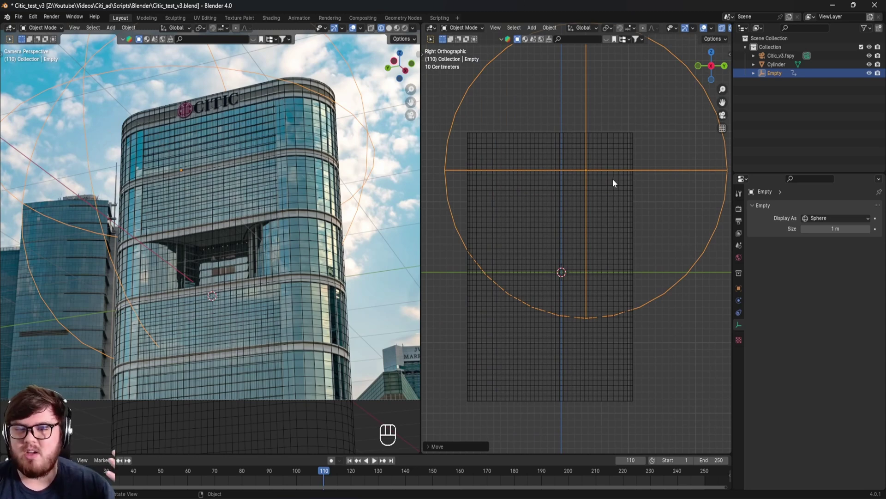
{"action": "middle_click", "coordinate": [576, 264]}
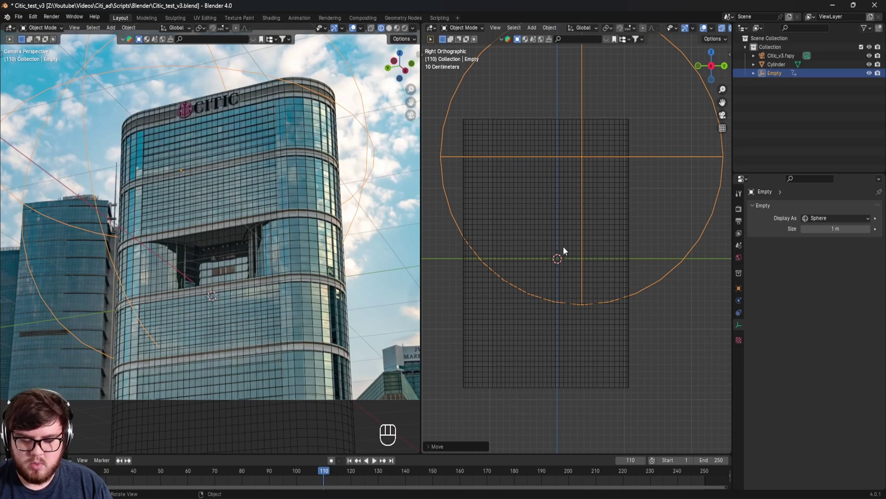
{"action": "key", "text": "i"}
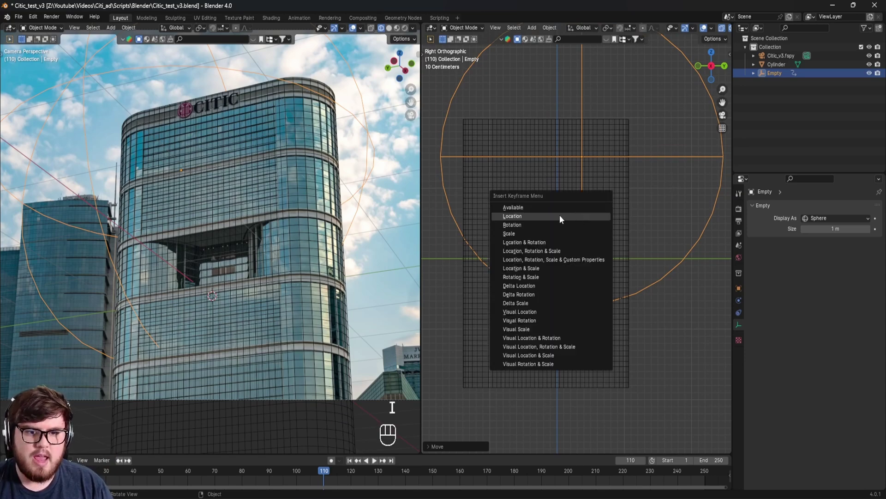
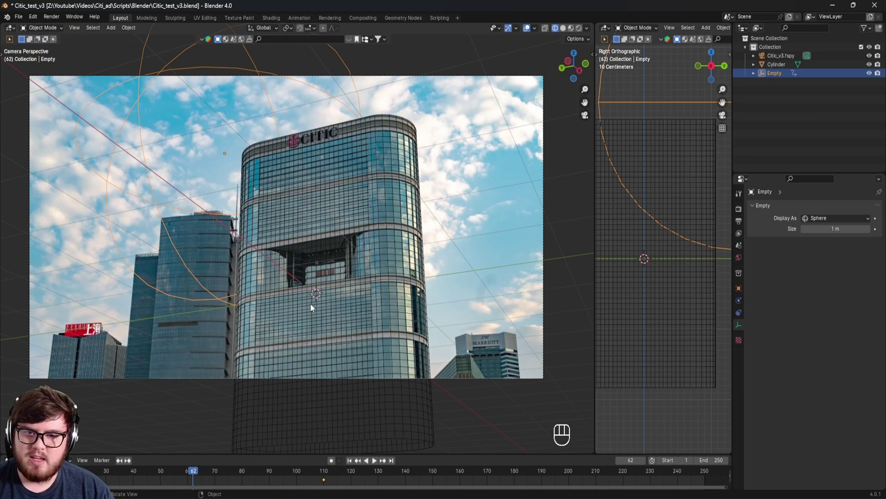
Enter Edit Mode on the cylinder and select all of its vertices
{"action": "left_click", "coordinate": [357, 243]}
{"action": "left_click_drag", "start_coordinate": [386, 237], "coordinate": [373, 232]}
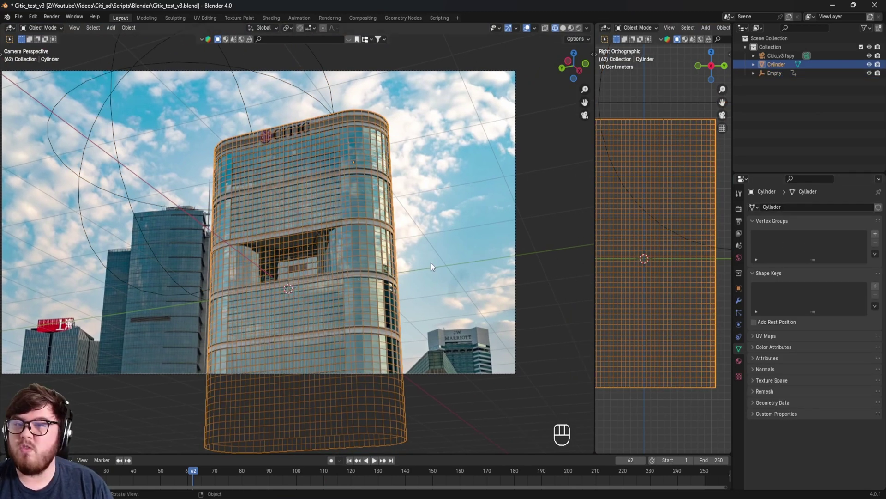
{"action": "middle_click", "coordinate": [419, 271]}
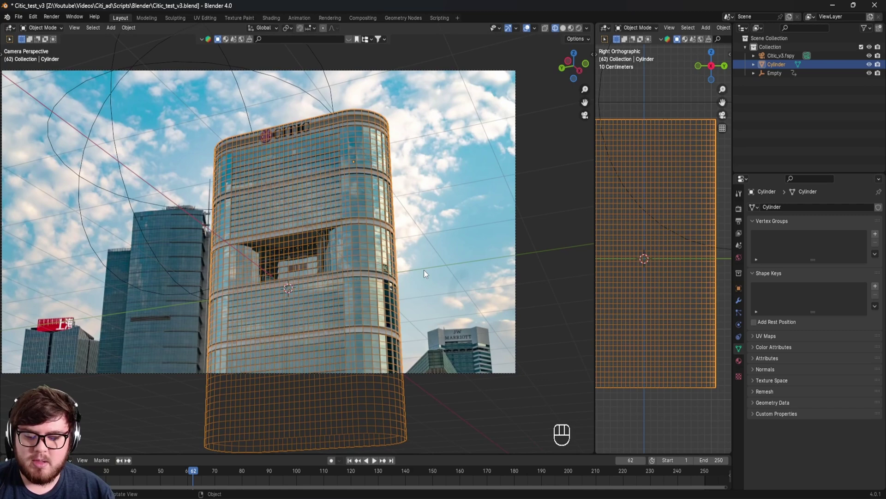
{"action": "left_click_drag", "start_coordinate": [408, 277], "coordinate": [388, 271]}
{"action": "key", "text": "Tab"}
{"action": "key", "text": "a"}
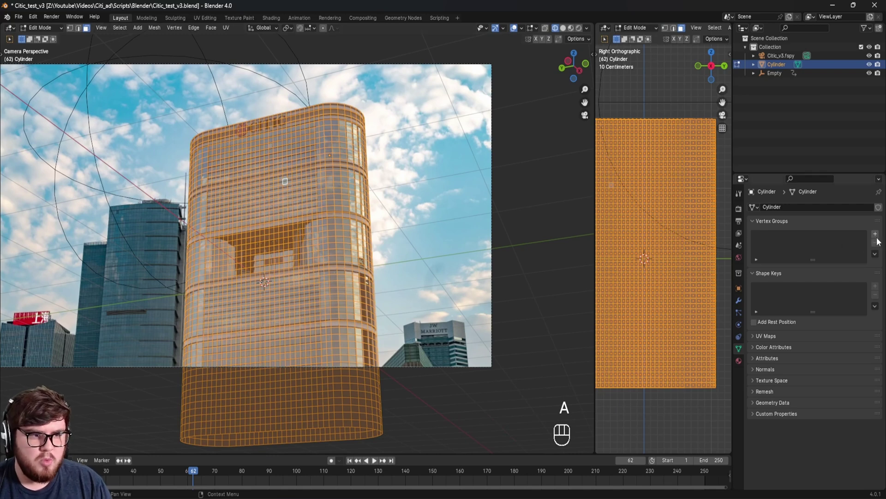
Create a vertex group named Building, assign all vertices to it, and return to Object Mode
{"action": "left_click_drag", "start_coordinate": [777, 238], "coordinate": [779, 239]}
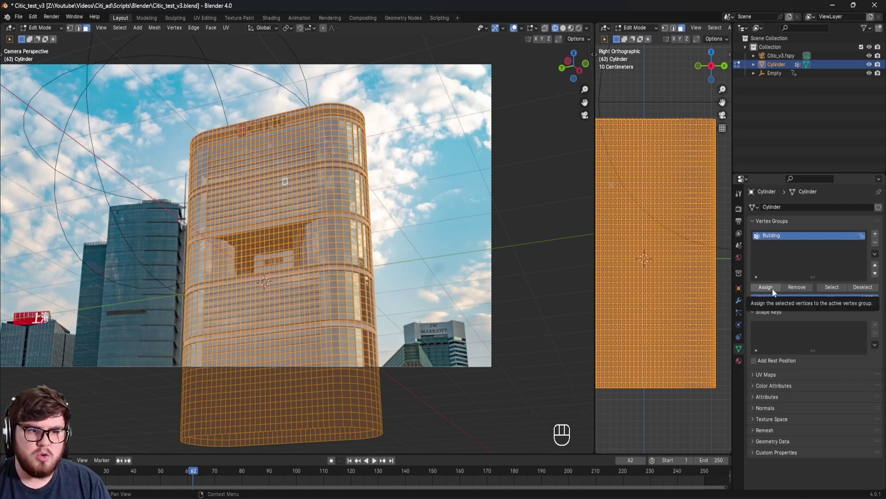
{"action": "left_click_drag", "start_coordinate": [775, 292], "coordinate": [328, 177]}
{"action": "key", "text": "Tab"}
{"action": "left_click", "coordinate": [339, 197]}
{"action": "key", "text": "KP_0"}
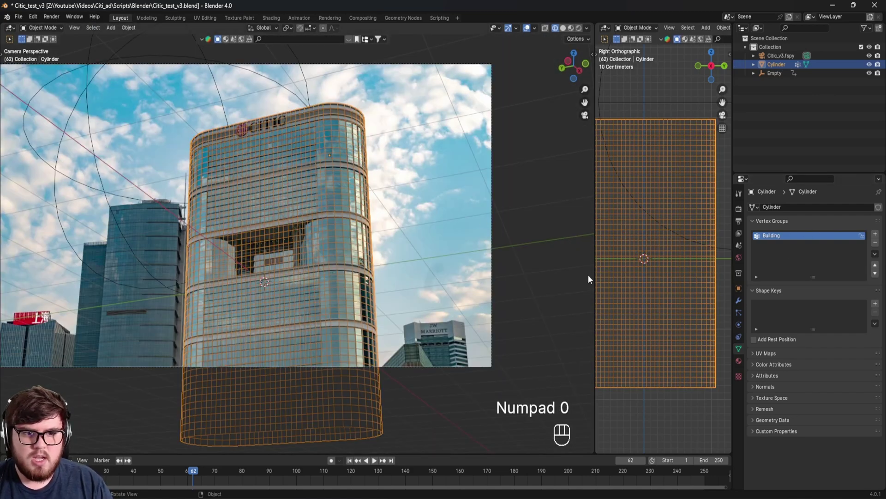
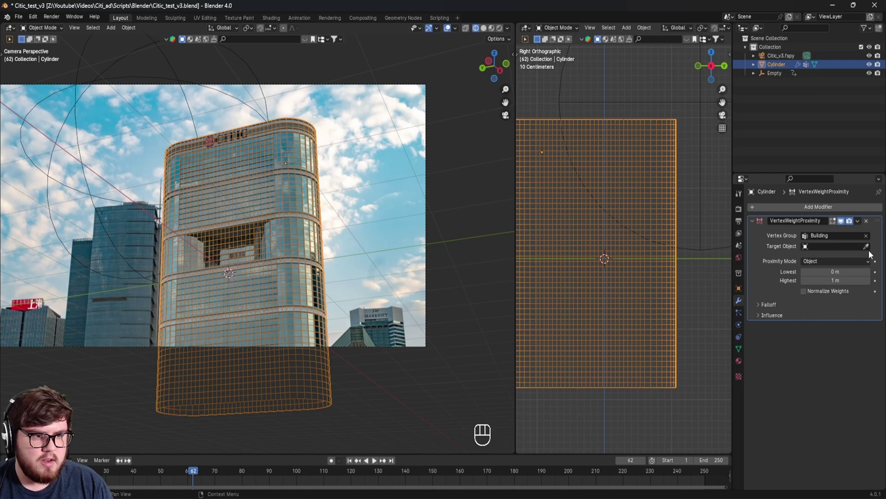
Set the proximity target to Empty, show the cylinder in Solid shading, and save
{"action": "left_click", "coordinate": [869, 249]}
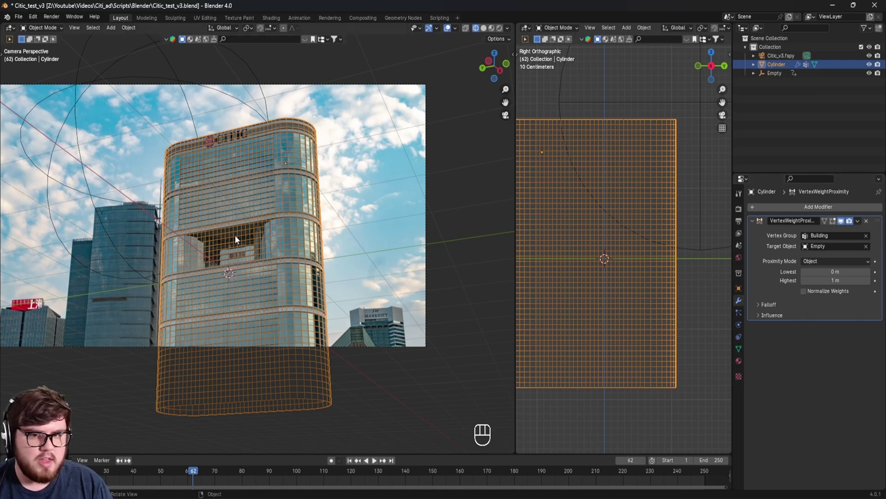
{"action": "key", "text": "z"}
{"action": "left_click", "coordinate": [263, 227]}
{"action": "key", "text": "ctrl+s"}
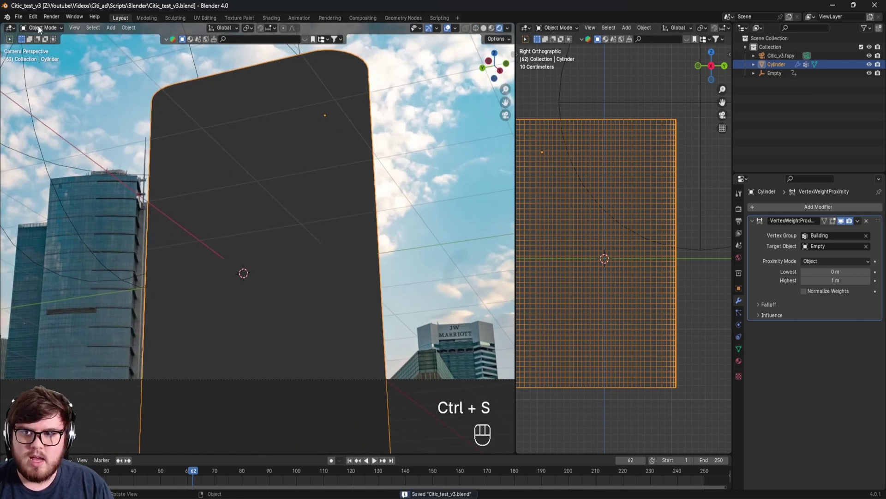
In Weight Paint, set Proximity Mode to Geometry by Vertex with Lowest 2 m and Highest 2.2 m
{"action": "left_click_drag", "start_coordinate": [41, 29], "coordinate": [42, 78]}
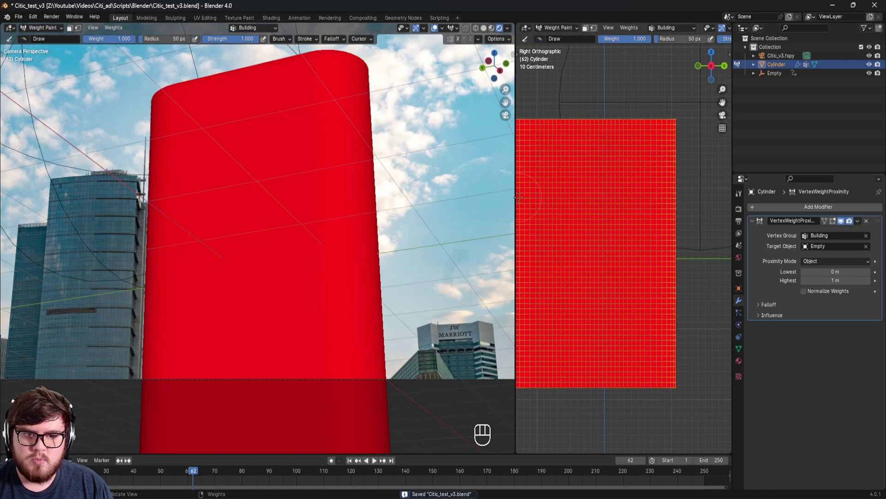
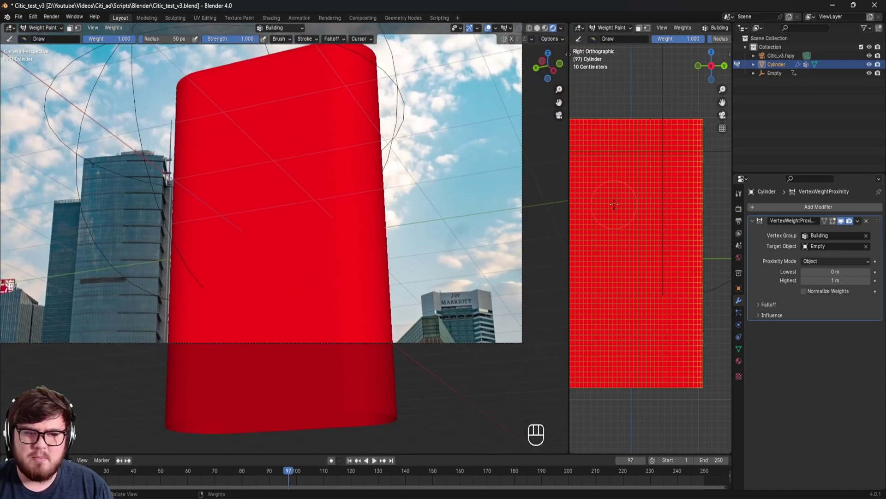
{"action": "left_click_drag", "start_coordinate": [828, 266], "coordinate": [822, 281]}
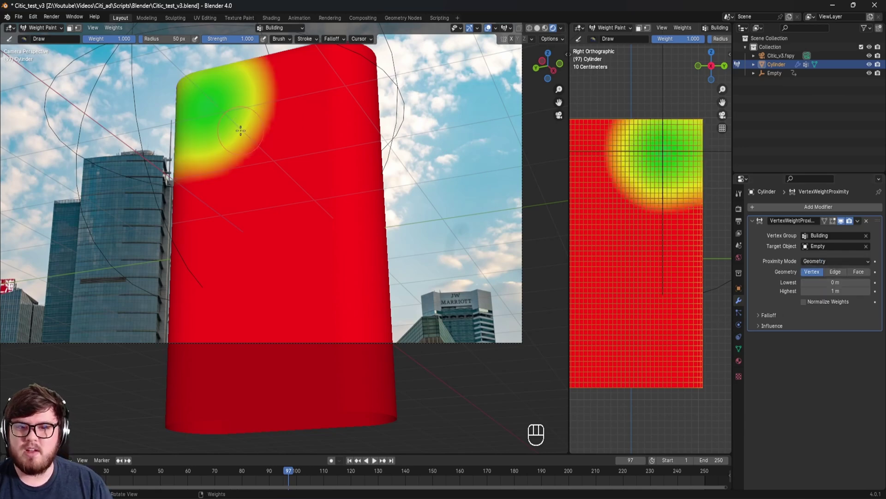
{"action": "left_click_drag", "start_coordinate": [290, 476], "coordinate": [275, 484]}
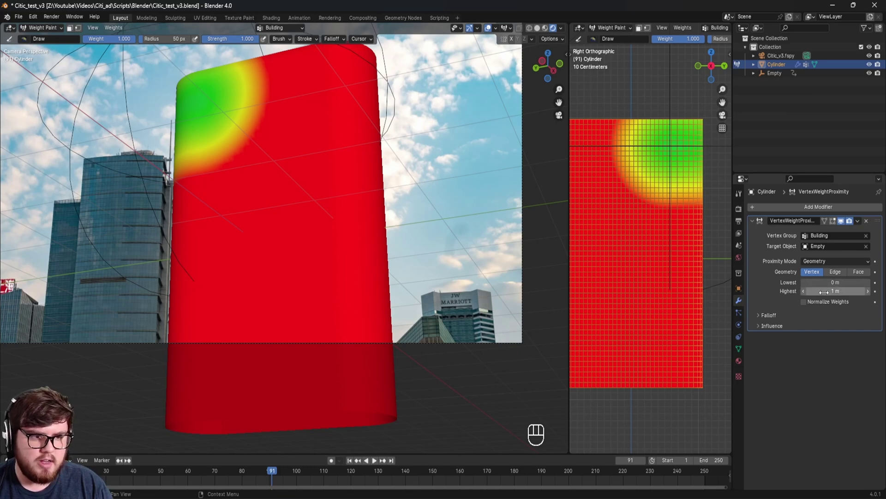
{"action": "left_click", "coordinate": [770, 320]}
{"action": "left_click_drag", "start_coordinate": [817, 333], "coordinate": [827, 369]}
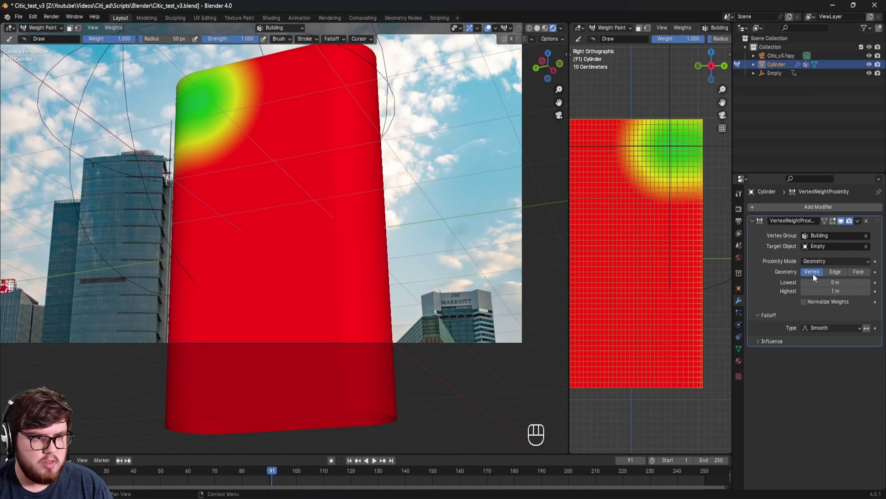
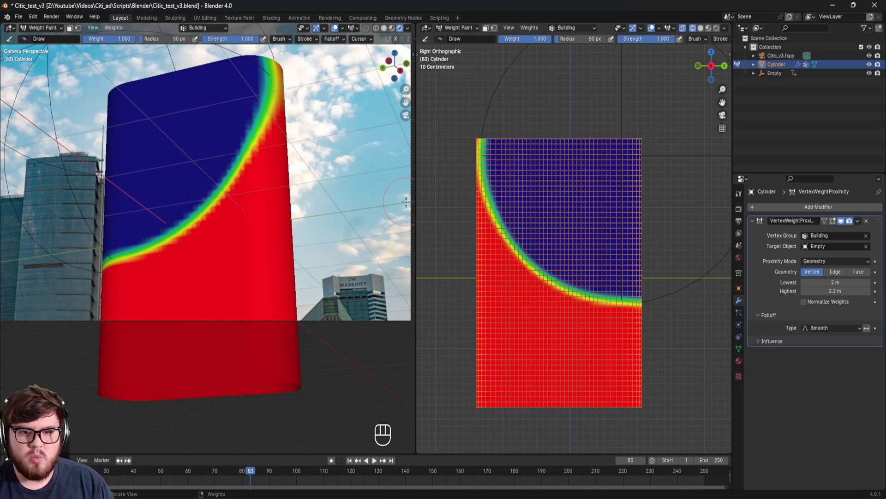
Back in Object Mode, save and give the cylinder Cloth physics with its settings shown
{"action": "left_click_drag", "start_coordinate": [57, 30], "coordinate": [54, 41]}
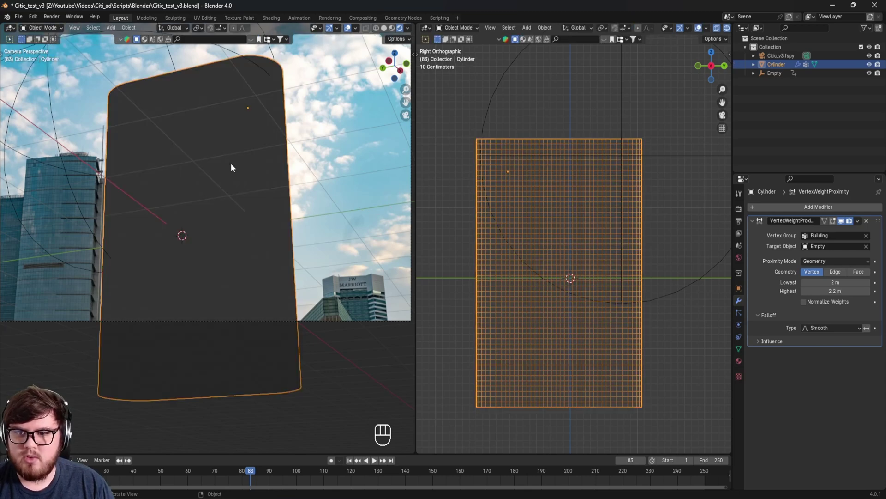
{"action": "left_click_drag", "start_coordinate": [235, 166], "coordinate": [250, 168]}
{"action": "key", "text": "ctrl+s"}
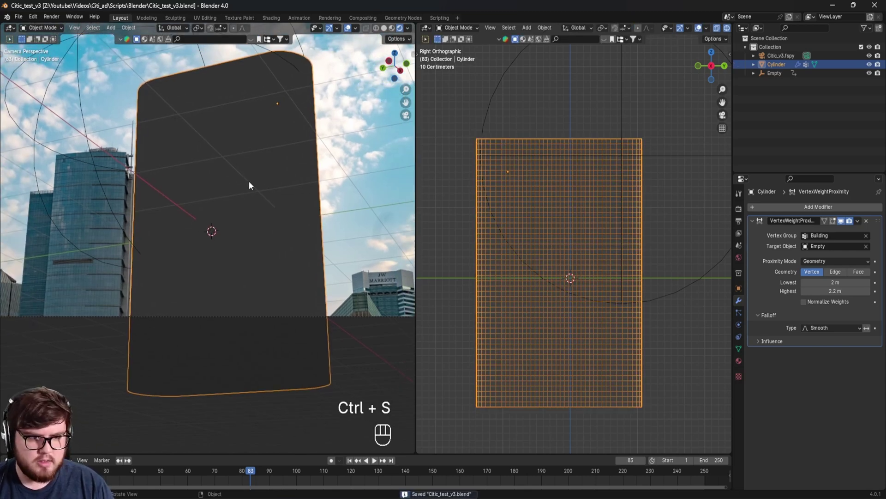
{"action": "left_click_drag", "start_coordinate": [808, 212], "coordinate": [815, 213]}
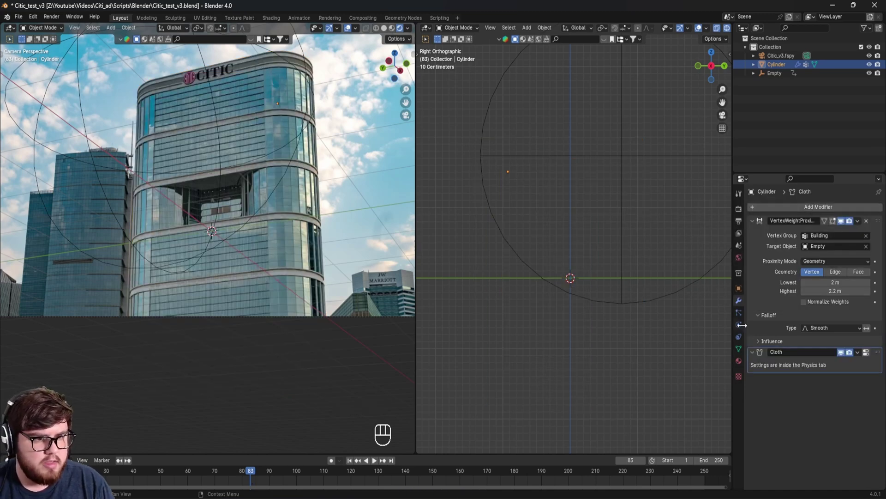
{"action": "left_click", "coordinate": [743, 327]}
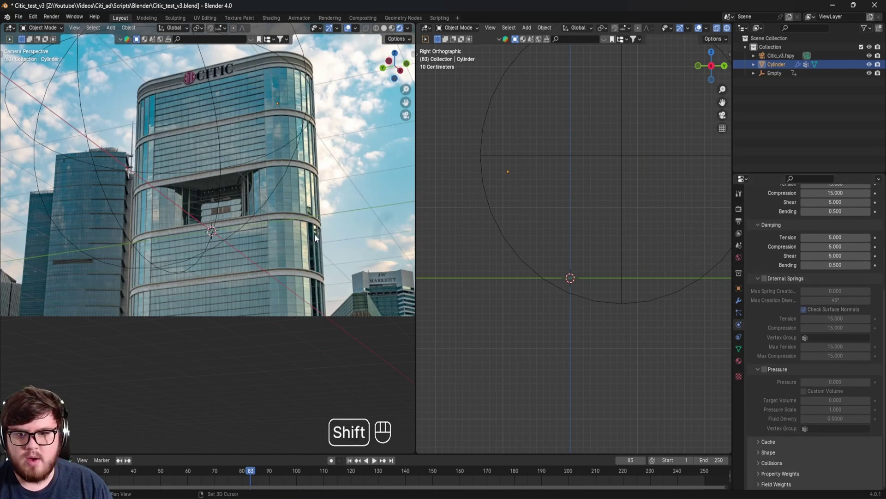
Show the cylinder solid grey and play the animation to watch the cloth crumple
{"action": "left_click_drag", "start_coordinate": [293, 248], "coordinate": [280, 266]}
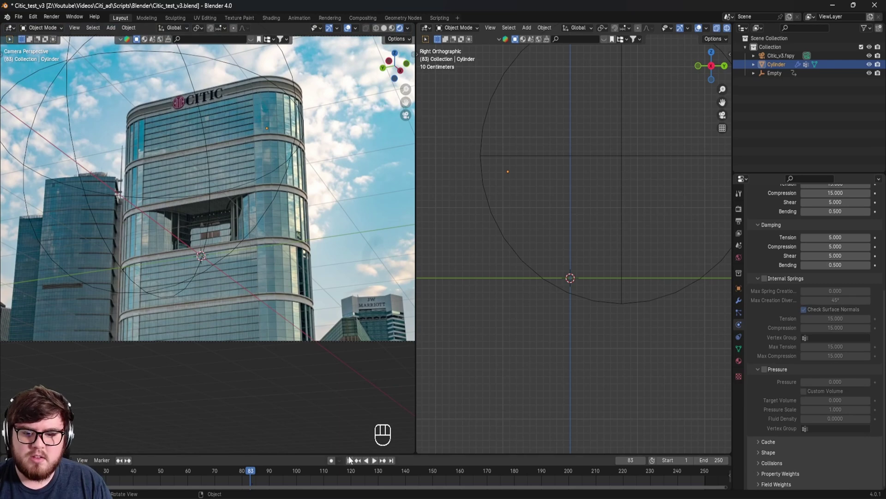
{"action": "key", "text": "ctrl+s"}
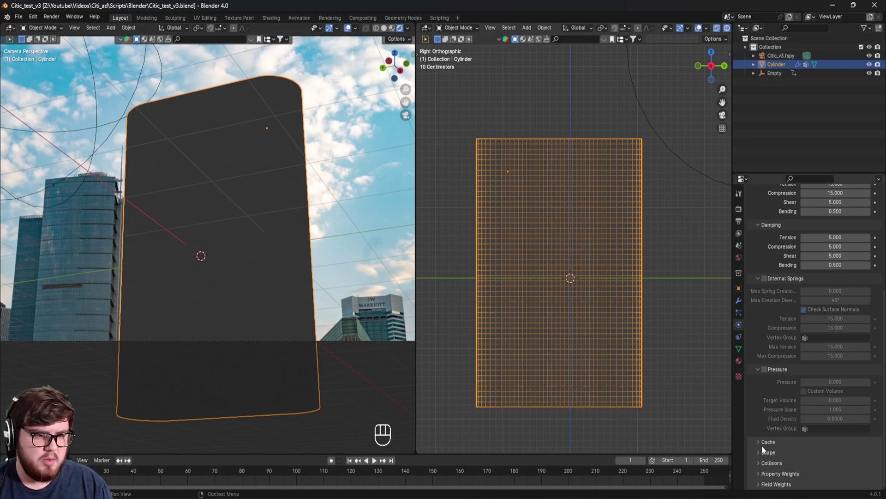
{"action": "left_click", "coordinate": [763, 456]}
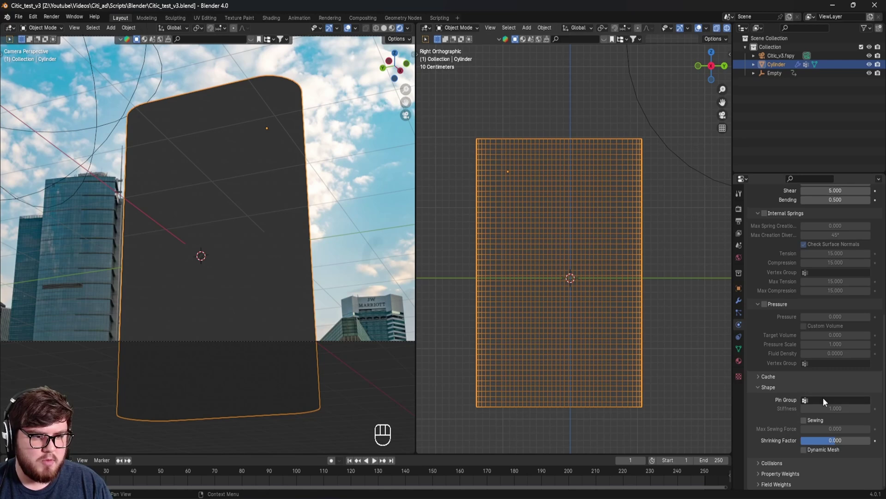
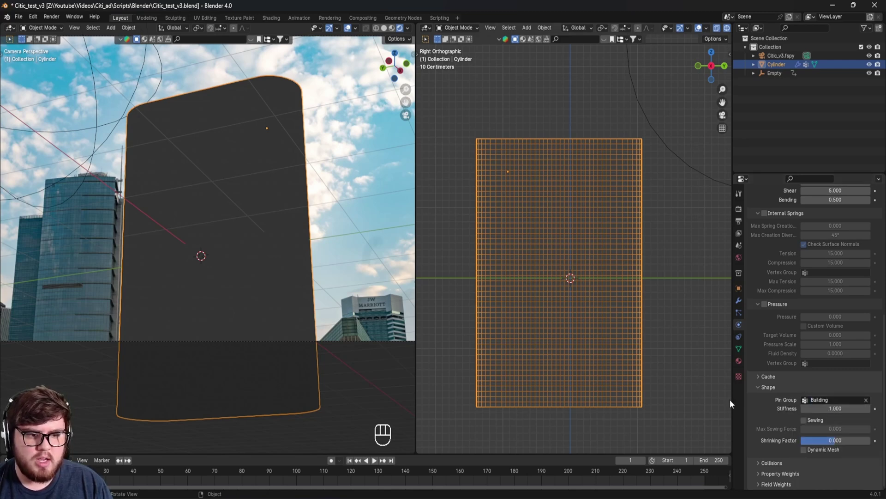
{"action": "left_click", "coordinate": [351, 464]}
Play and scrub the cloth simulation to watch the cylinder fall, then return to frame 1
{"action": "key", "text": "space"}
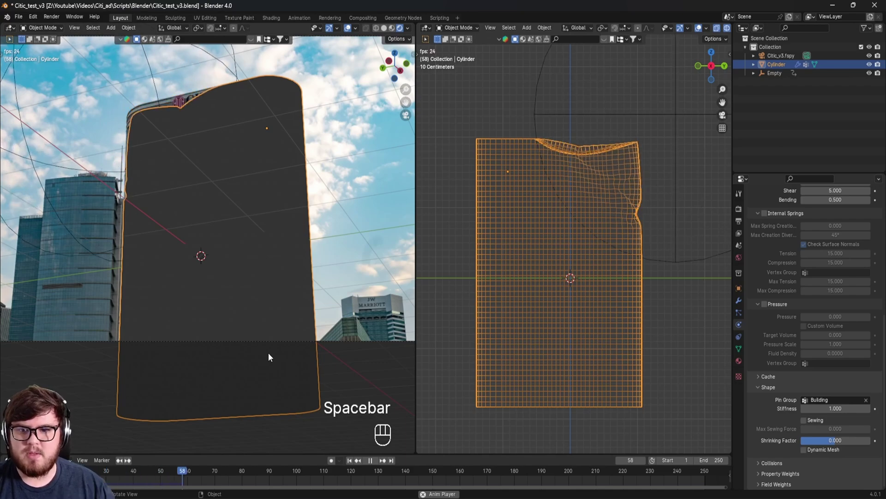
{"action": "key", "text": "space"}
{"action": "left_click_drag", "start_coordinate": [292, 479], "coordinate": [202, 457]}
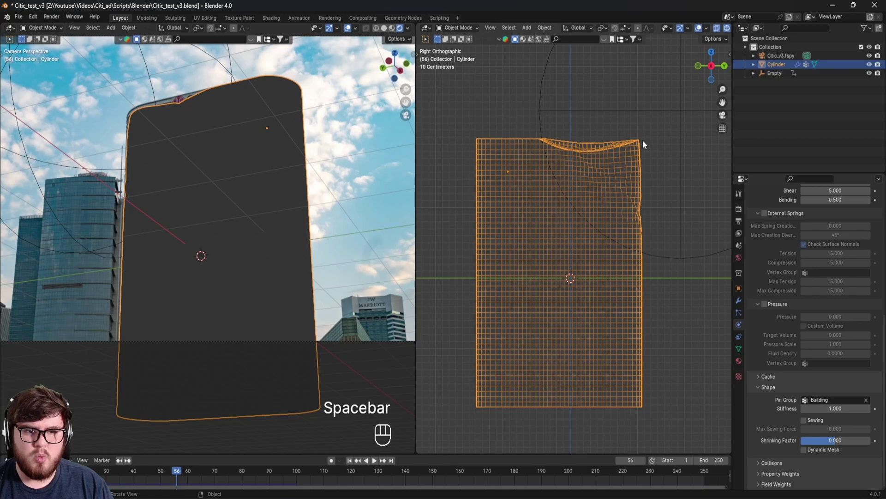
{"action": "left_click_drag", "start_coordinate": [181, 471], "coordinate": [303, 477]}
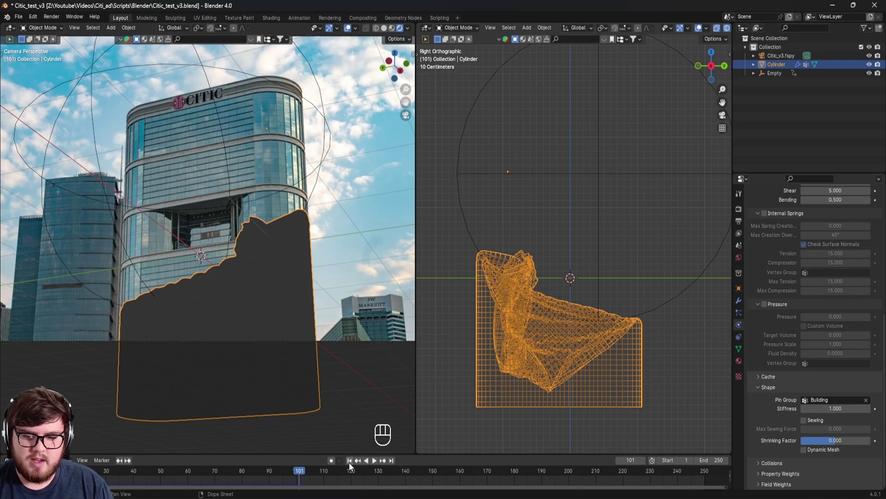
{"action": "left_click_drag", "start_coordinate": [304, 317], "coordinate": [309, 305]}
{"action": "key", "text": "ctrl+s"}
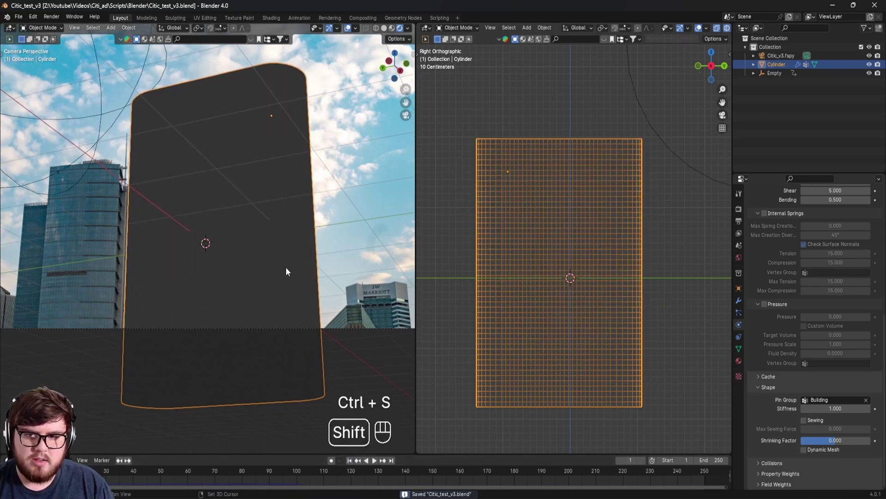
Set the cloth Shape pin group to Building and replay so only the top edge dips
{"action": "middle_click", "coordinate": [275, 289]}
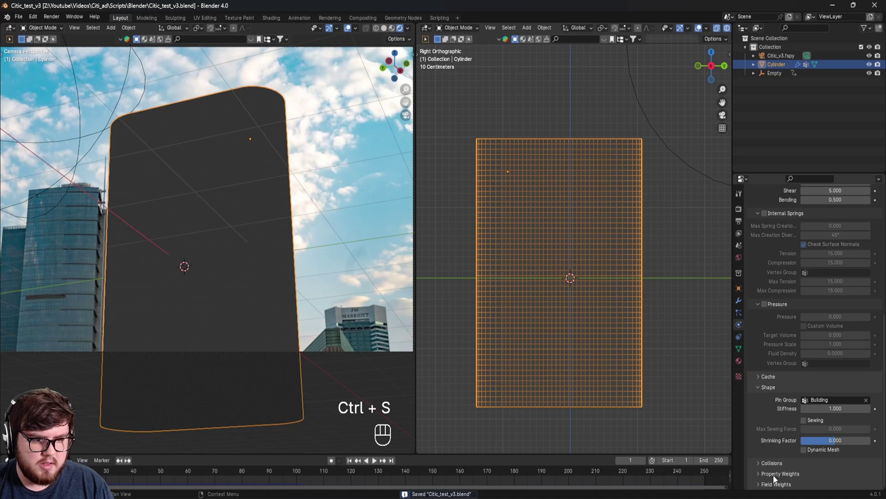
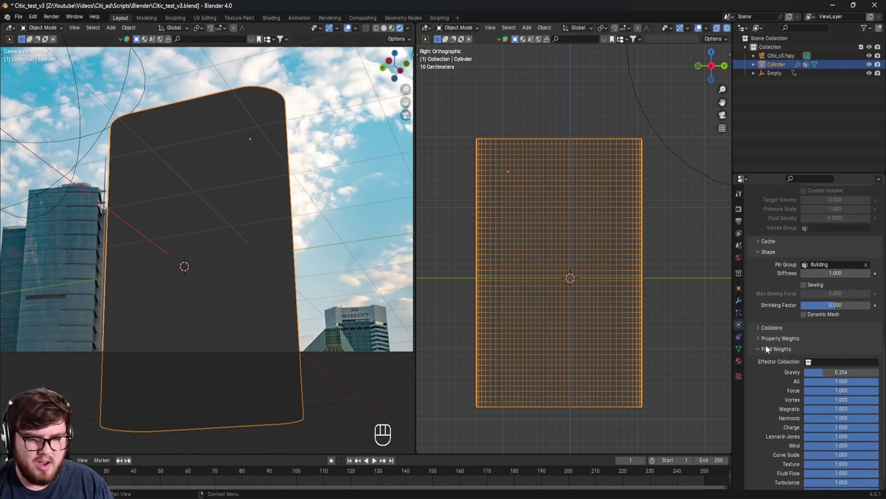
{"action": "key", "text": "ctrl+s"}
{"action": "left_click_drag", "start_coordinate": [351, 465], "coordinate": [283, 357]}
{"action": "key", "text": "space"}
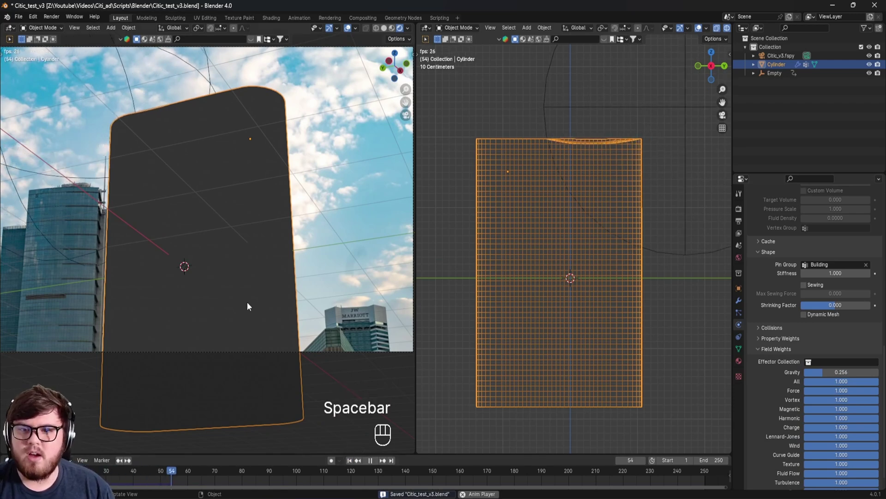
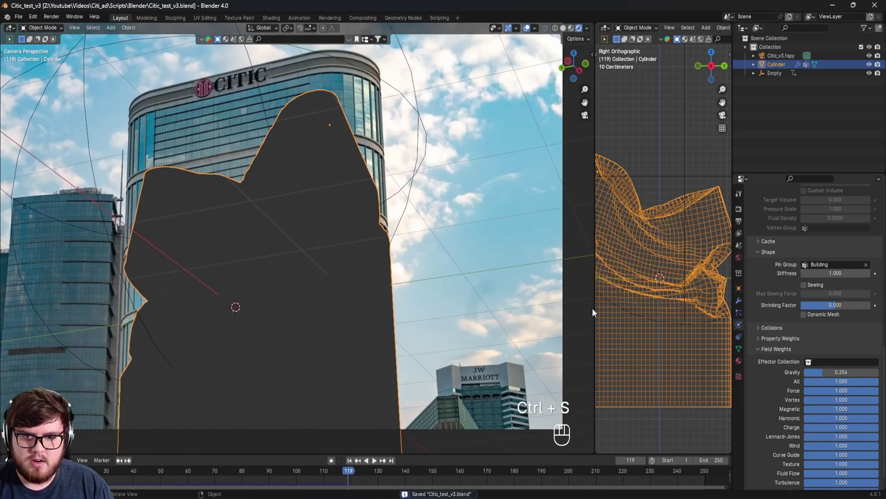
Add a Wind force field with strength 10000 and save the file
{"action": "key", "text": "shift+a"}
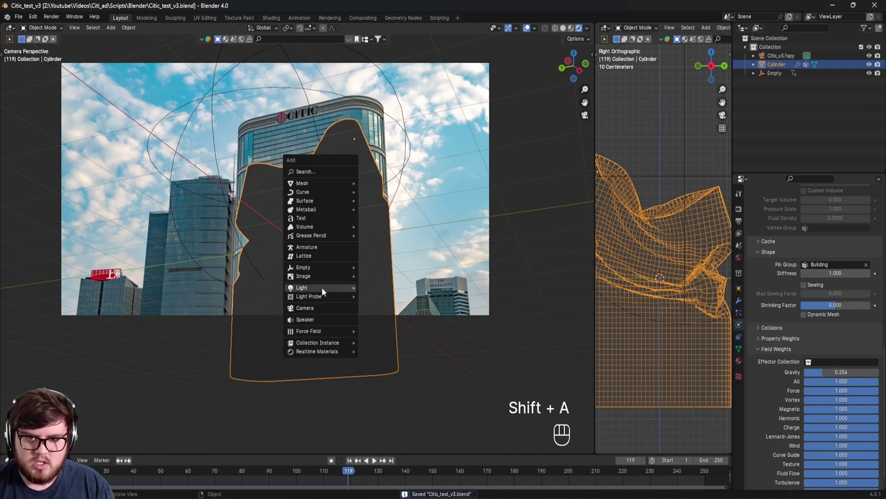
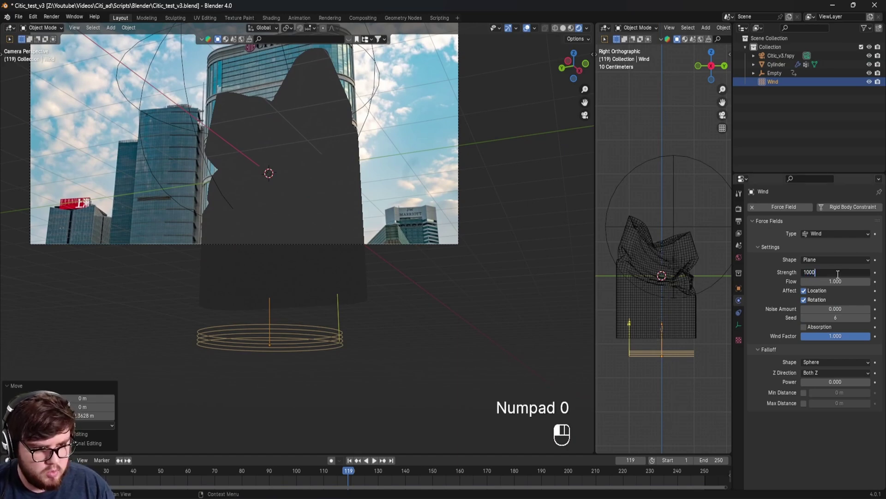
{"action": "key", "text": "ctrl+s"}
{"action": "left_click", "coordinate": [354, 309]}
{"action": "key", "text": "ctrl+s"}
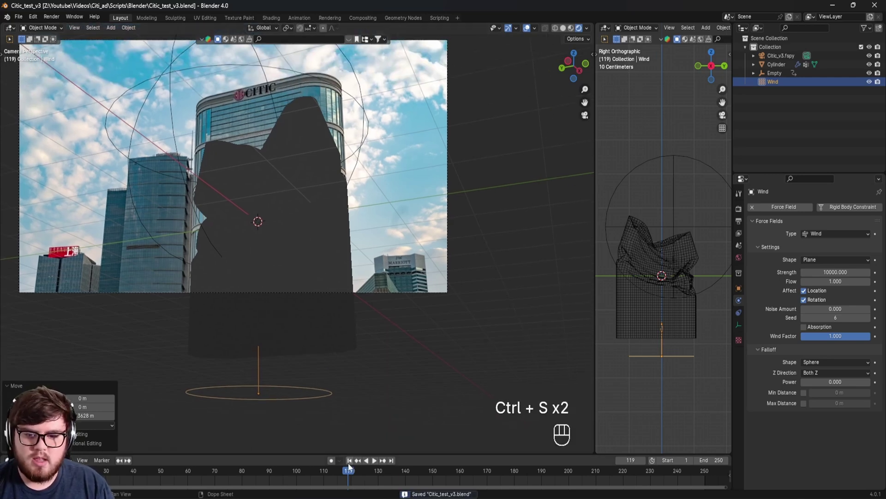
Replay the simulation to see the wind crumple the cylinder's top, then save
{"action": "left_click", "coordinate": [354, 466]}
{"action": "key", "text": "space"}
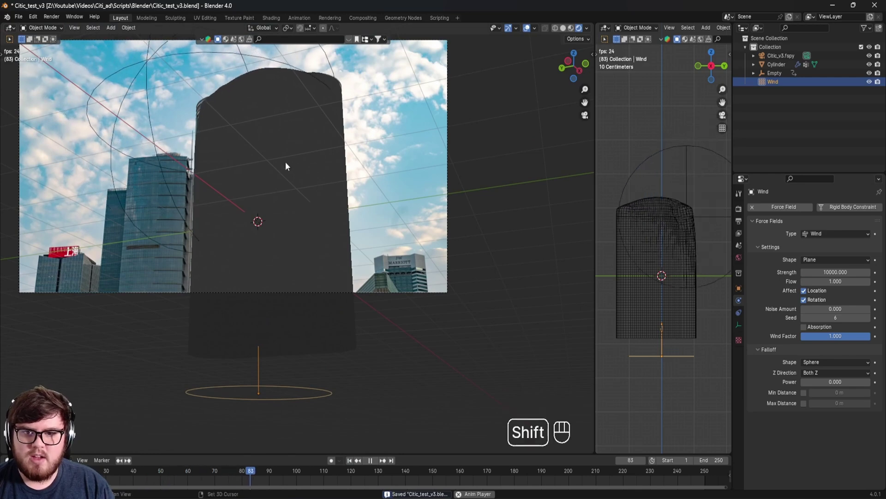
{"action": "key", "text": "z"}
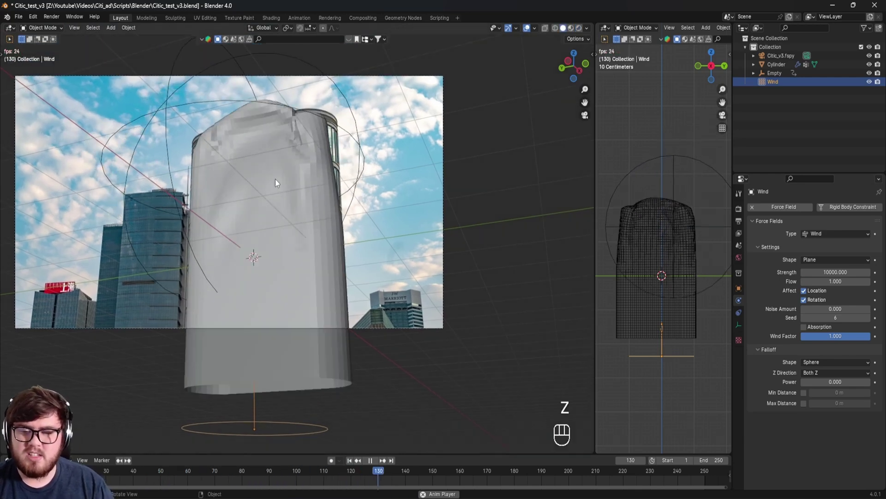
{"action": "key", "text": "space"}
{"action": "key", "text": "ctrl+s"}
{"action": "middle_click", "coordinate": [303, 243]}
{"action": "key", "text": "shift+a"}
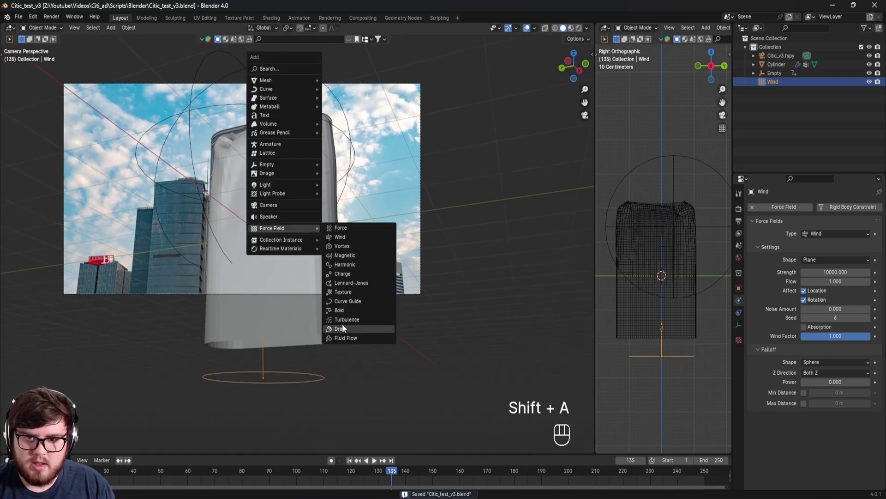
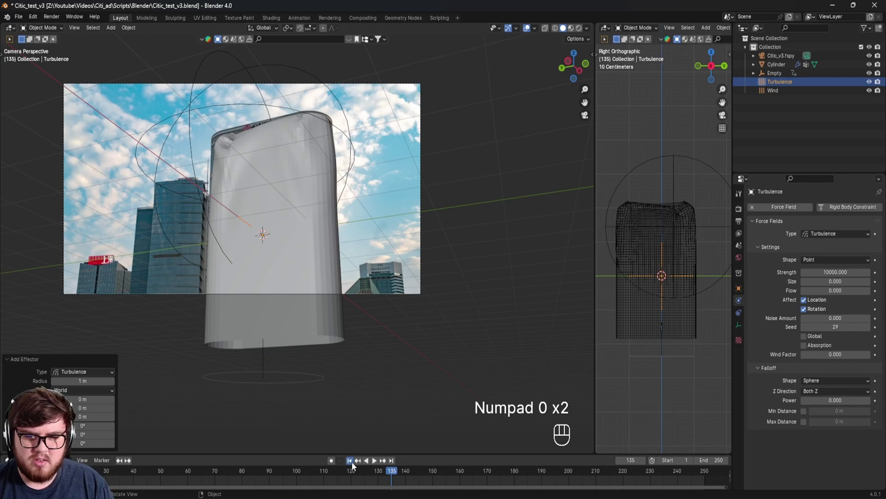
Add a Turbulence force field at strength 10000, replay the rougher crumpling and save
{"action": "key", "text": "space"}
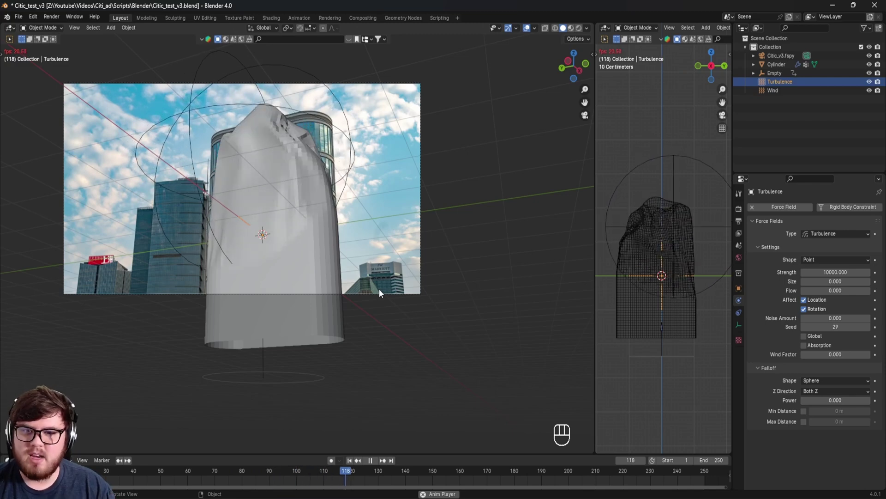
{"action": "key", "text": "space"}
{"action": "key", "text": "ctrl+s"}
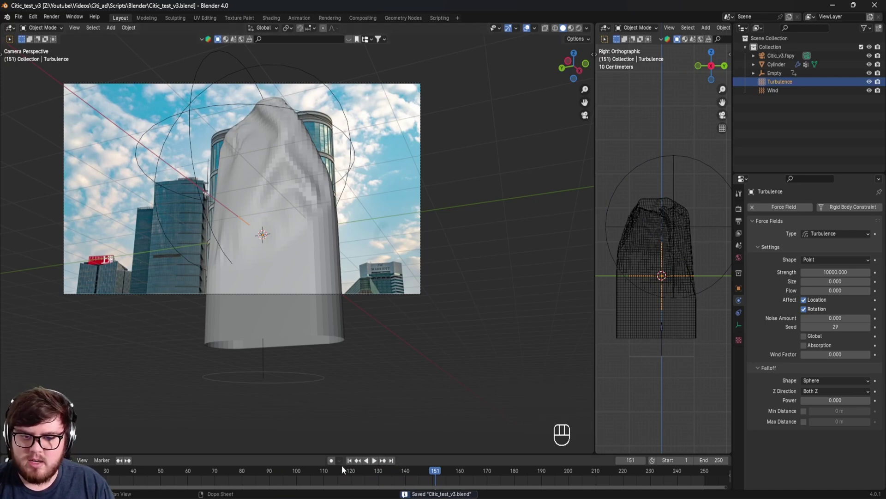
{"action": "left_click", "coordinate": [351, 466]}
{"action": "key", "text": "space"}
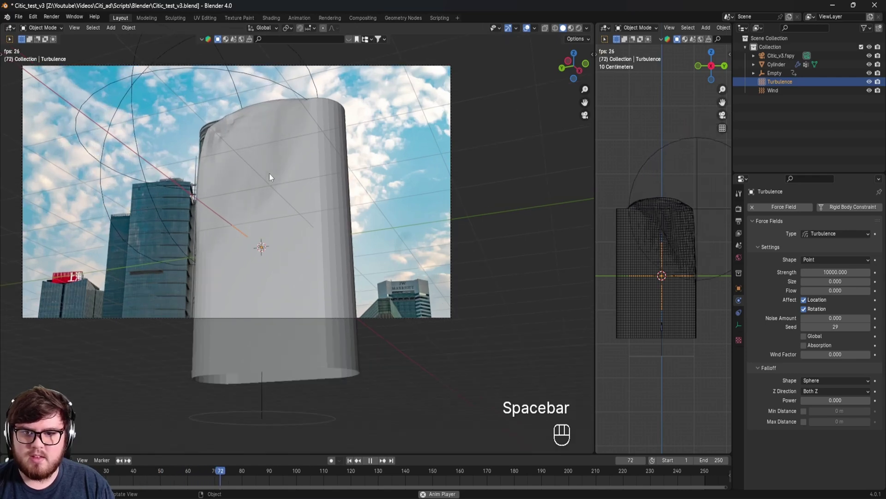
{"action": "key", "text": "space"}
{"action": "key", "text": "ctrl+s"}
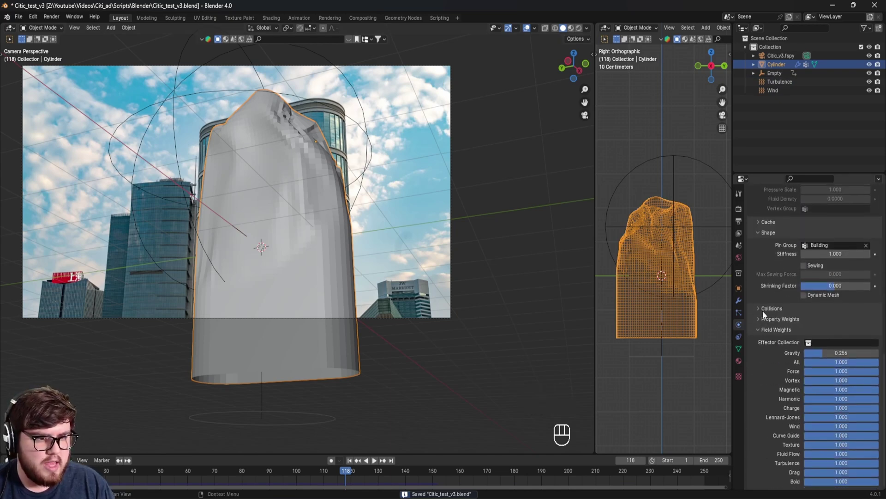
Set the cloth Shrinking Factor to -0.1, replay the swelling crumple and rewind to frame 1
{"action": "left_click", "coordinate": [770, 291]}
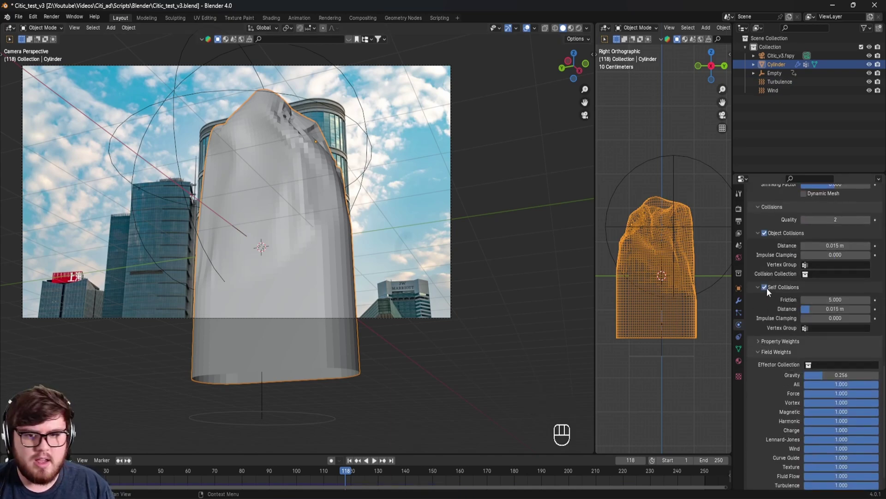
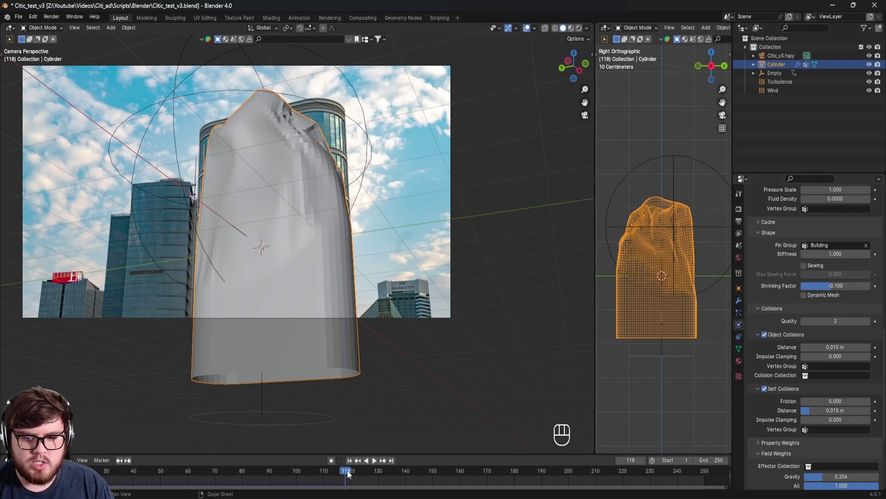
{"action": "left_click_drag", "start_coordinate": [354, 465], "coordinate": [339, 358]}
{"action": "key", "text": "space"}
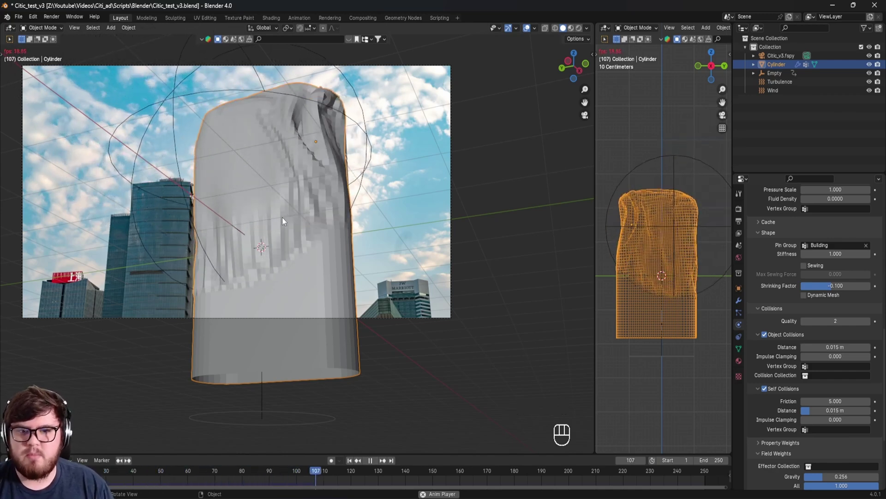
{"action": "key", "text": "space"}
{"action": "key", "text": "ctrl+s"}
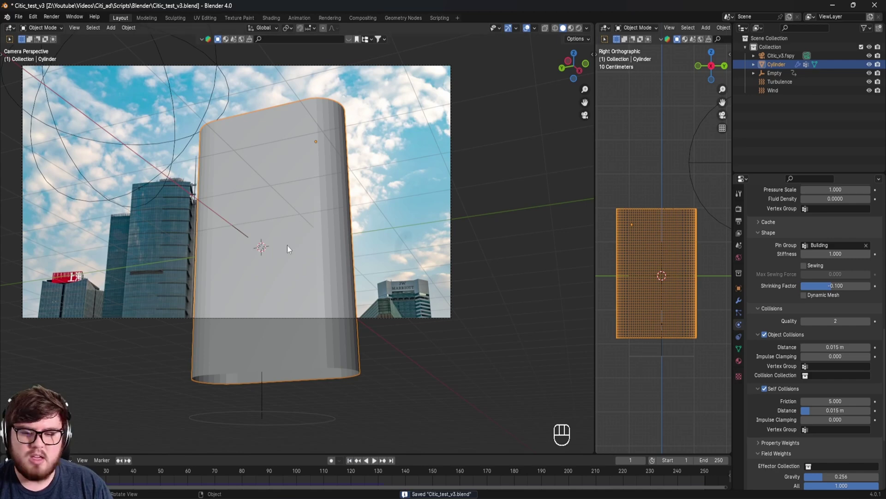
{"action": "left_click_drag", "start_coordinate": [278, 207], "coordinate": [277, 224]}
Cache all 250 cloth frames from the camera view, scrub to frame 138 and save
{"action": "key", "text": "ctrl+s"}
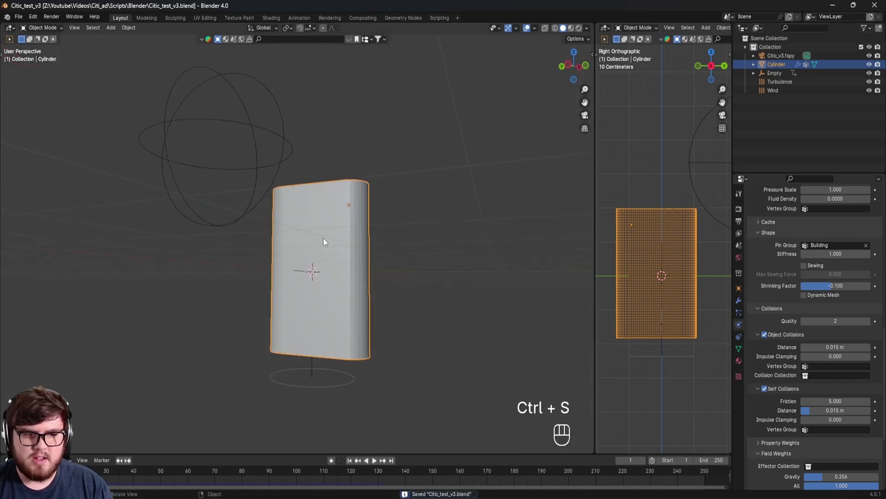
{"action": "key", "text": "KP_0"}
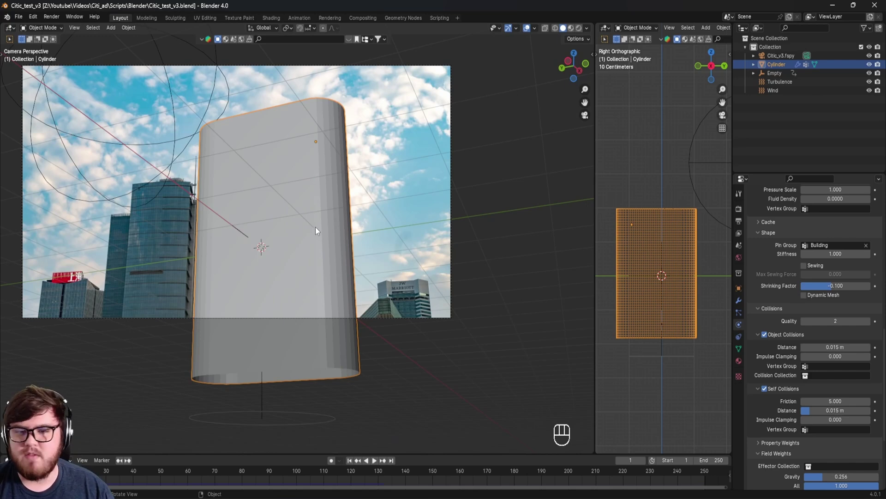
{"action": "key", "text": "ctrl+s"}
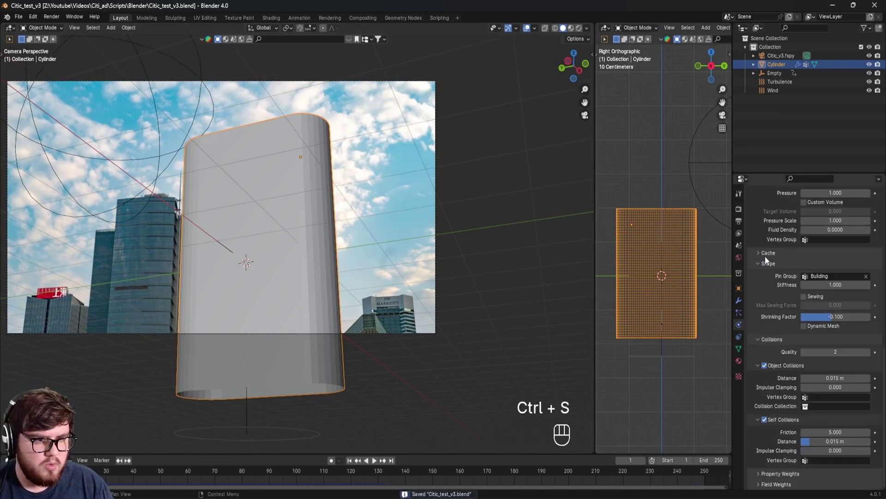
{"action": "left_click", "coordinate": [770, 254]}
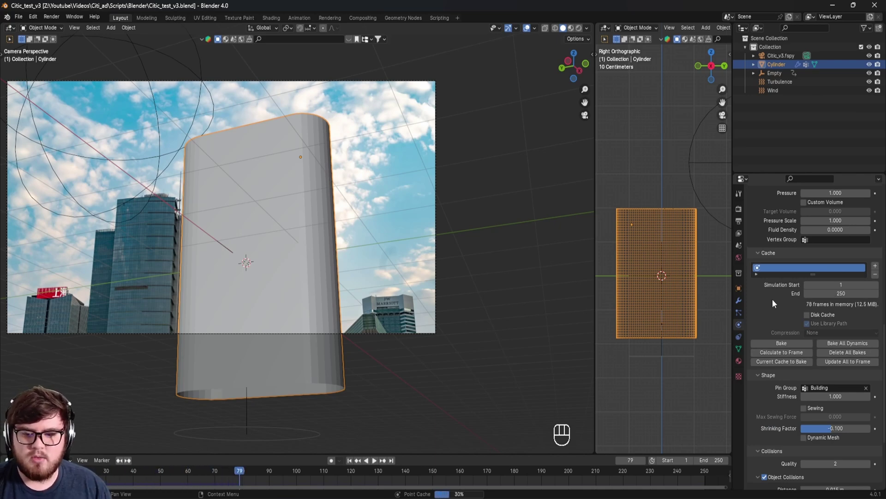
{"action": "key", "text": "ctrl+s"}
{"action": "left_click_drag", "start_coordinate": [245, 474], "coordinate": [404, 483]}
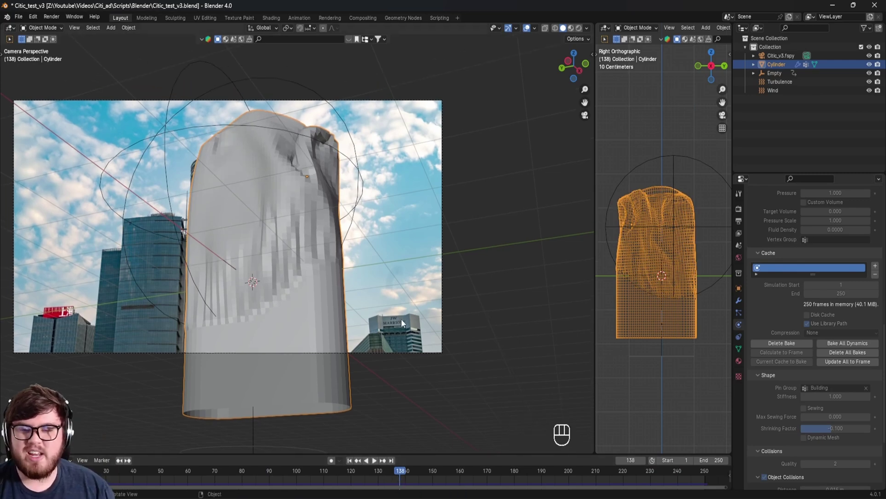
{"action": "key", "text": "ctrl+s"}
Apply Shade Auto Smooth to the cloth and inspect the folds near the top
{"action": "left_click_drag", "start_coordinate": [306, 227], "coordinate": [289, 228]}
{"action": "left_click", "coordinate": [289, 228]}
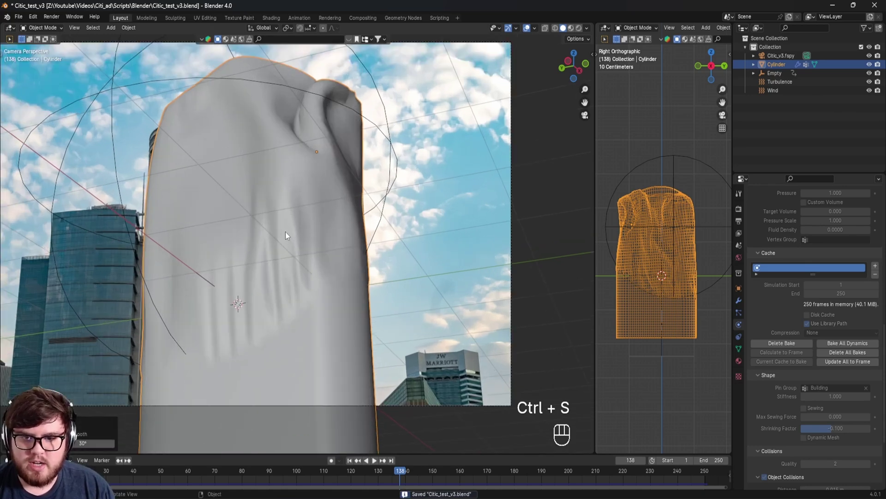
{"action": "middle_click", "coordinate": [295, 246]}
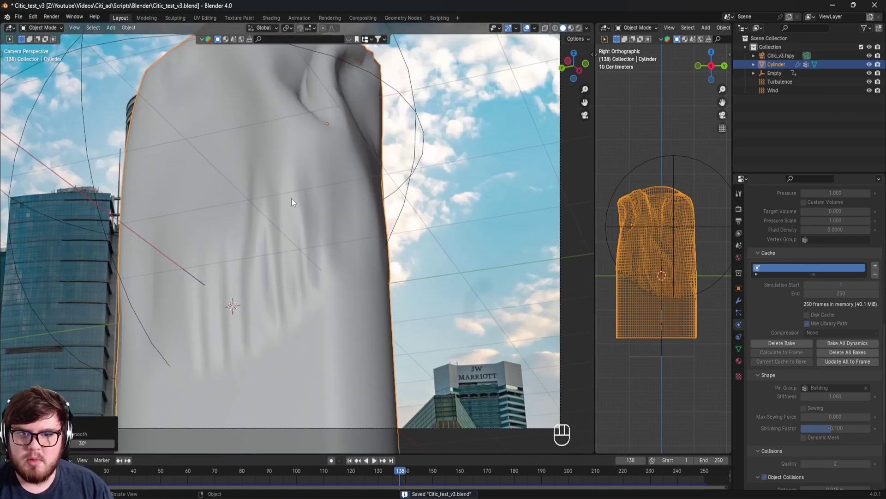
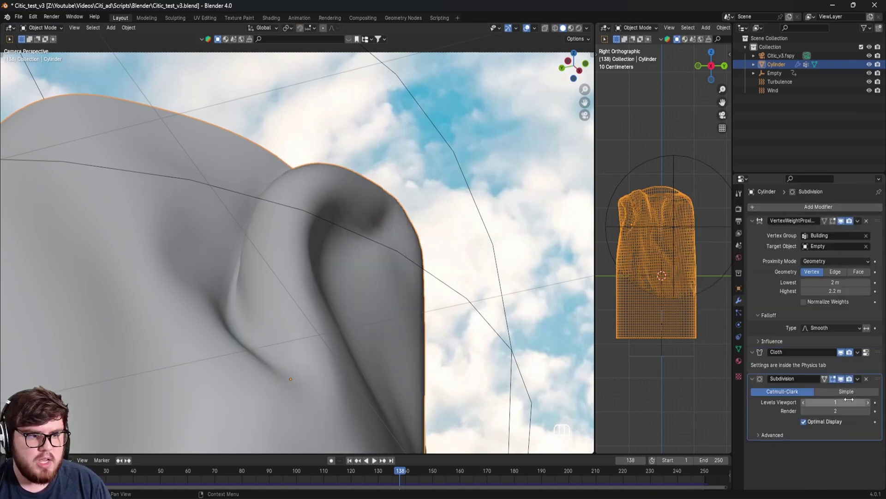
{"action": "middle_click", "coordinate": [386, 291]}
{"action": "left_click_drag", "start_coordinate": [374, 191], "coordinate": [362, 177]}
{"action": "middle_click", "coordinate": [309, 311]}
{"action": "middle_click", "coordinate": [316, 306]}
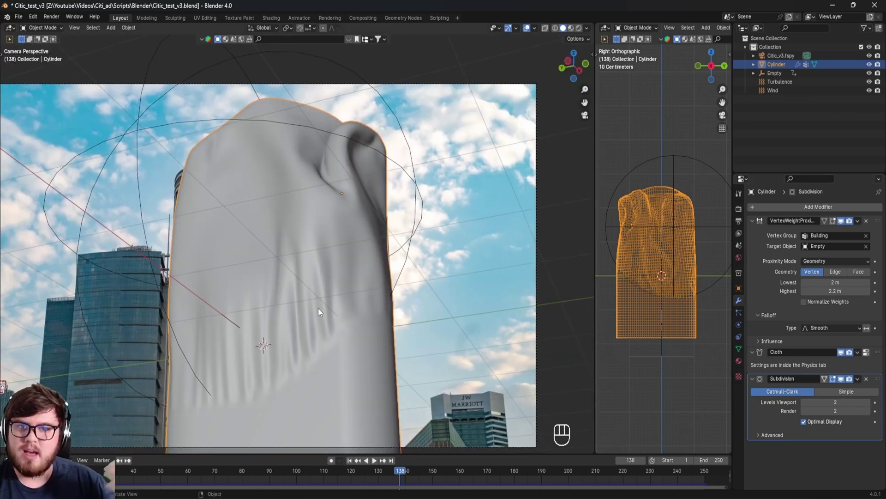
{"action": "left_click_drag", "start_coordinate": [301, 344], "coordinate": [329, 308]}
Switch the render engine to Cycles and the viewport to Rendered shading
{"action": "key", "text": "ctrl+s"}
{"action": "left_click_drag", "start_coordinate": [356, 463], "coordinate": [368, 433]}
{"action": "key", "text": "z"}
{"action": "left_click_drag", "start_coordinate": [368, 358], "coordinate": [820, 209]}
{"action": "left_click_drag", "start_coordinate": [820, 209], "coordinate": [814, 243]}
{"action": "middle_click", "coordinate": [814, 243]}
Set Cycles to GPU Compute with viewport denoising on, save, and bring up the Shader Editor
{"action": "left_click_drag", "start_coordinate": [819, 232], "coordinate": [816, 259]}
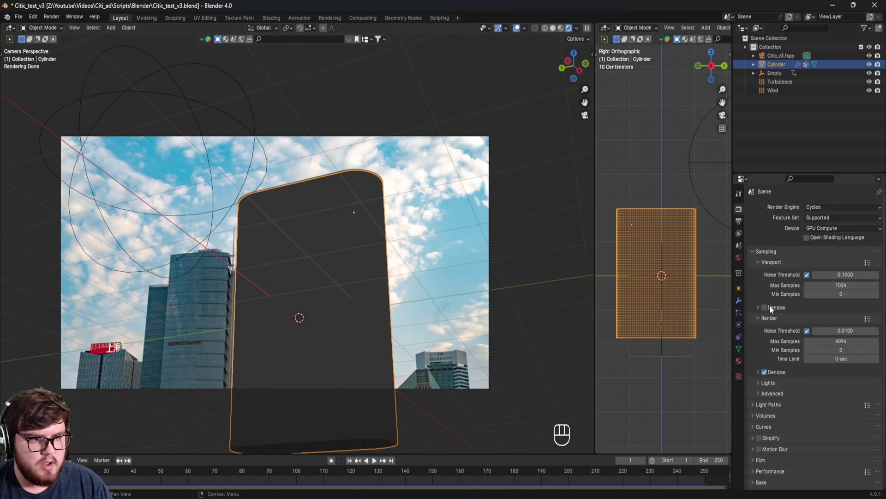
{"action": "left_click", "coordinate": [771, 310]}
{"action": "left_click", "coordinate": [768, 378]}
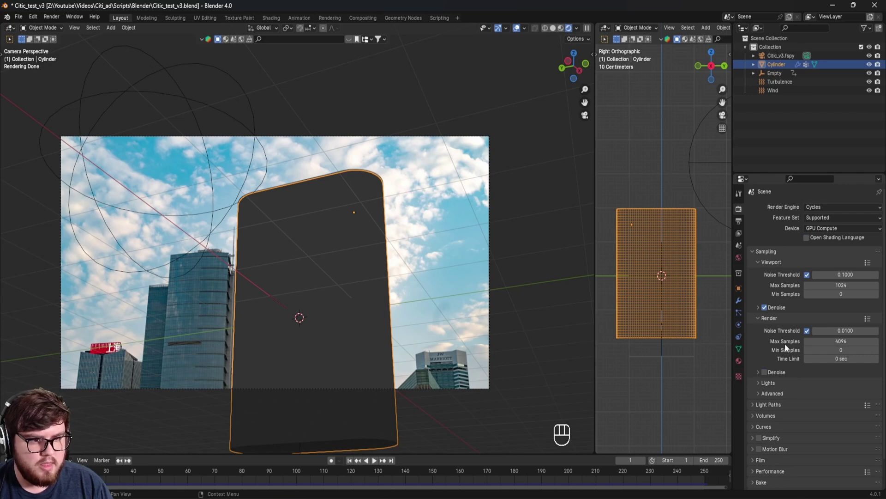
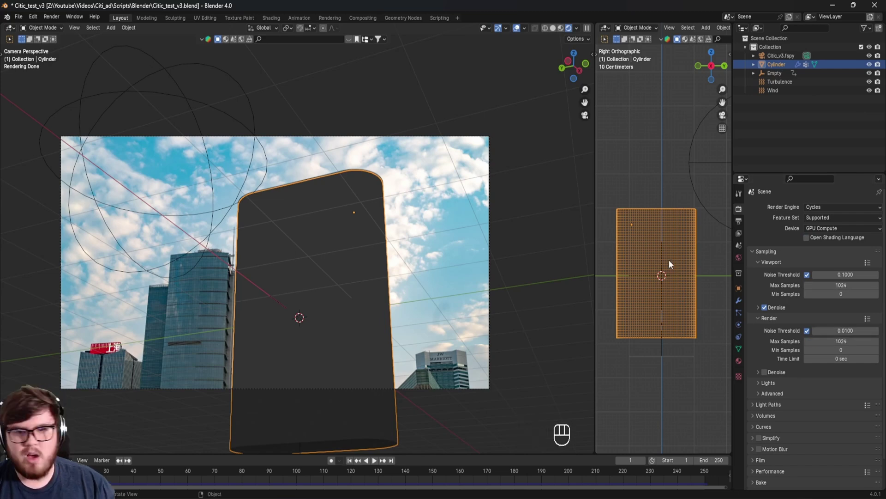
{"action": "key", "text": "ctrl+s"}
{"action": "left_click_drag", "start_coordinate": [461, 249], "coordinate": [424, 318]}
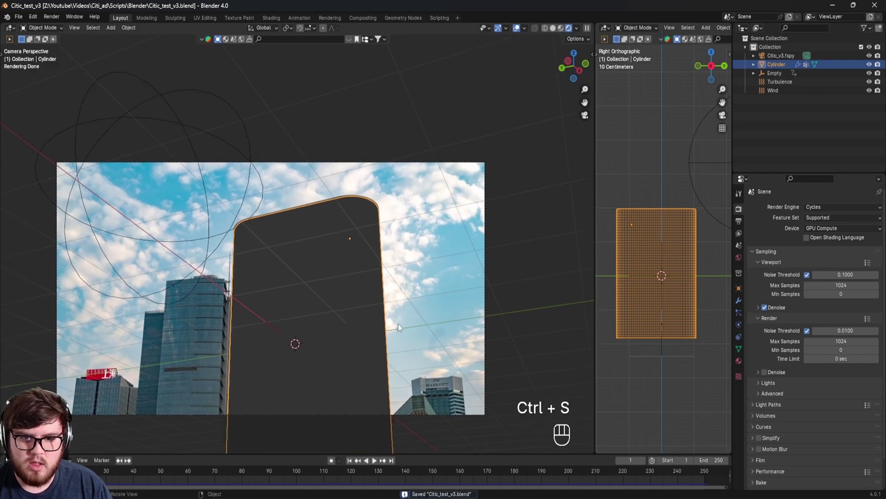
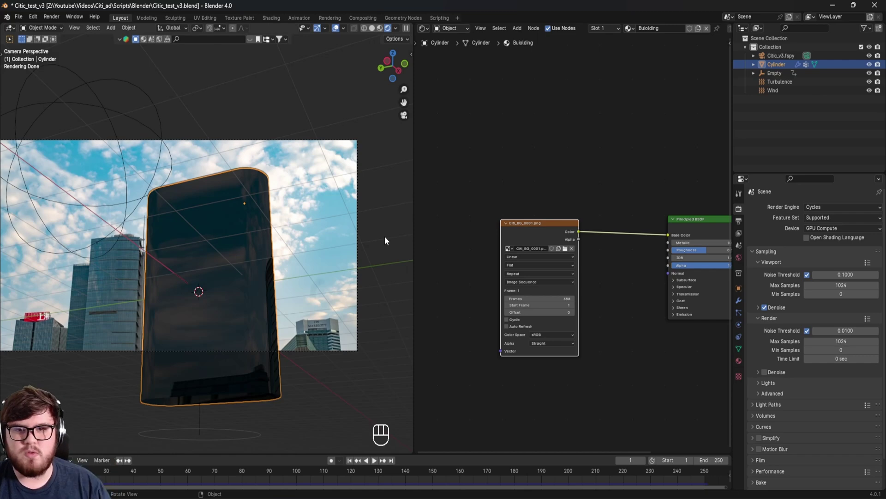
Select all cloth geometry in Edit Mode and UV Project from View so the photo maps onto the tower
{"action": "left_click_drag", "start_coordinate": [292, 236], "coordinate": [269, 233]}
{"action": "left_click", "coordinate": [209, 227]}
{"action": "key", "text": "Tab"}
{"action": "key", "text": "a"}
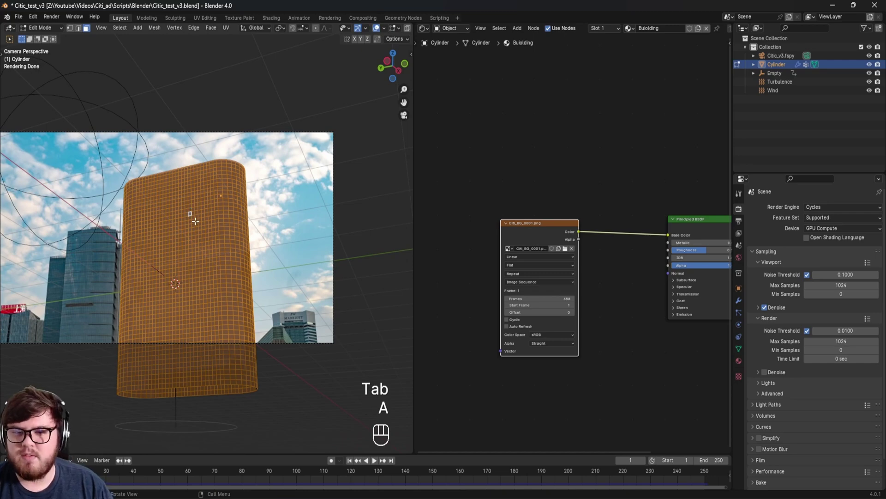
{"action": "key", "text": "u"}
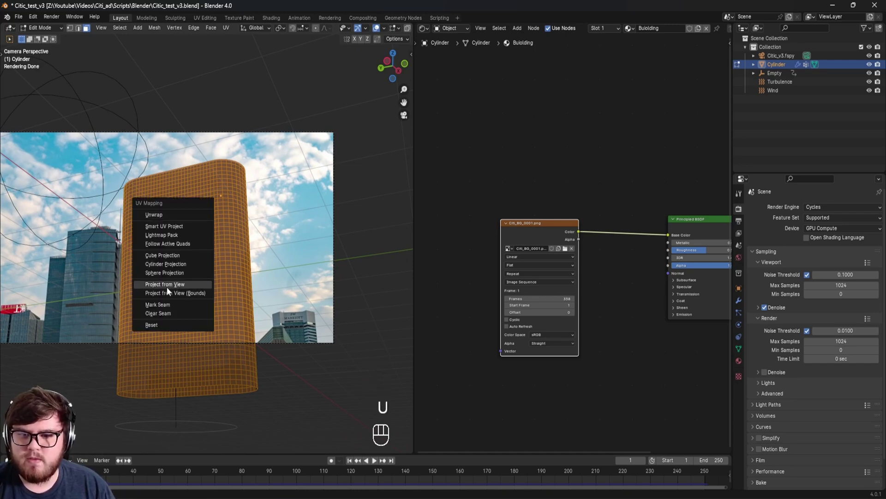
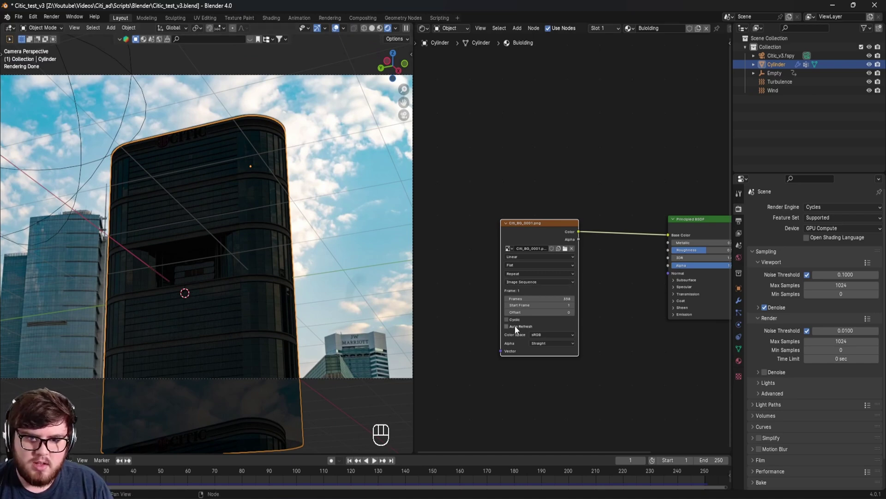
Set the CITIC_BG image texture extension to Mirror and save
{"action": "left_click", "coordinate": [518, 330]}
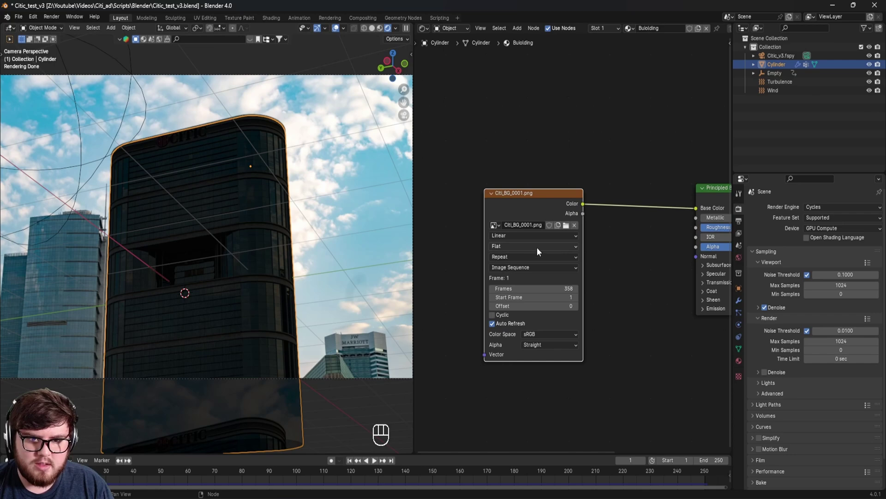
{"action": "left_click_drag", "start_coordinate": [529, 263], "coordinate": [513, 310]}
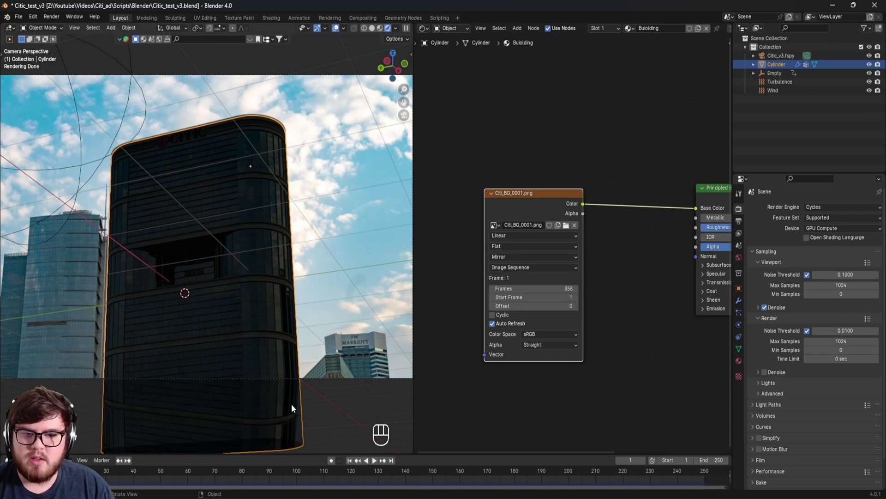
{"action": "left_click_drag", "start_coordinate": [291, 401], "coordinate": [376, 382]}
{"action": "left_click", "coordinate": [674, 265]}
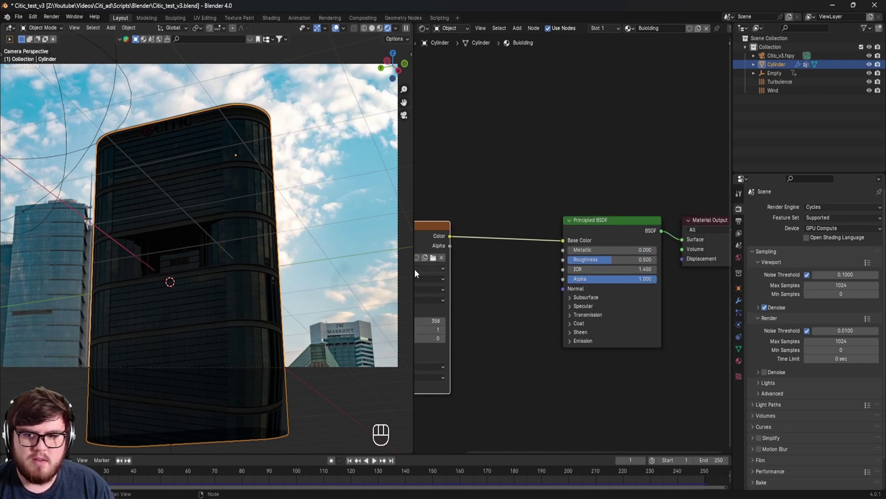
{"action": "key", "text": "ctrl+s"}
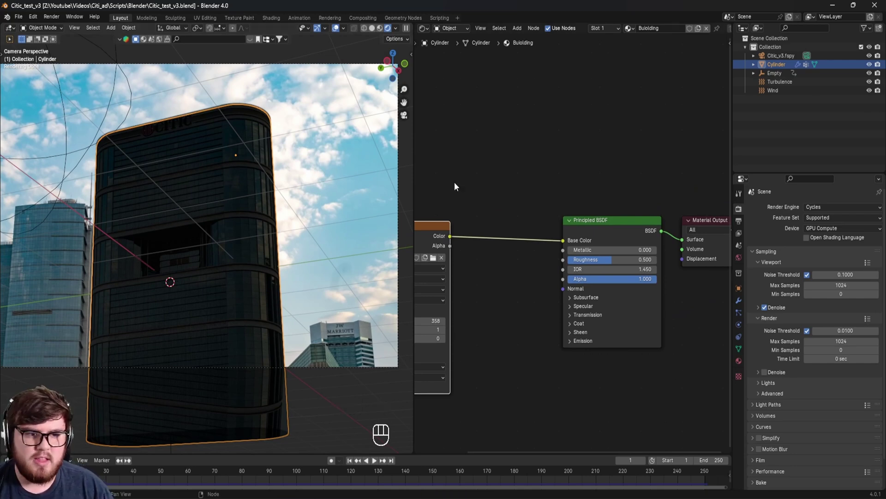
Set the World background colour to white at strength 0.800 and save
{"action": "left_click", "coordinate": [740, 259]}
{"action": "left_click", "coordinate": [826, 264]}
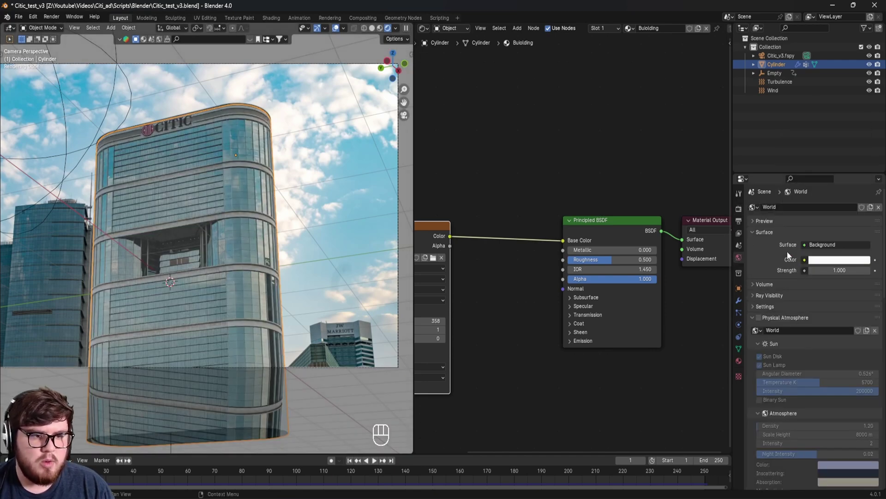
{"action": "left_click", "coordinate": [816, 273]}
{"action": "left_click_drag", "start_coordinate": [816, 273], "coordinate": [290, 227]}
{"action": "left_click_drag", "start_coordinate": [290, 227], "coordinate": [329, 238]}
{"action": "left_click_drag", "start_coordinate": [297, 247], "coordinate": [333, 230]}
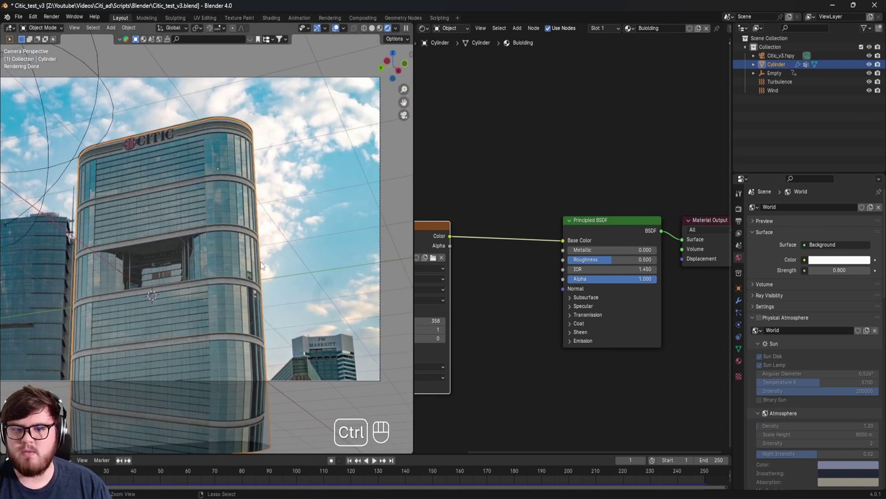
{"action": "key", "text": "ctrl+s"}
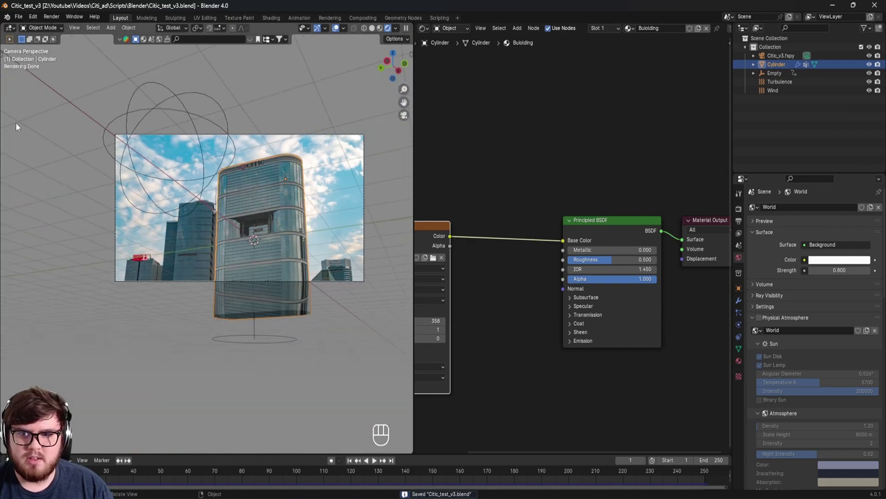
Frame the building, show the render sampling settings (0.01 noise threshold, 1024 max samples) and save
{"action": "middle_click", "coordinate": [284, 214]}
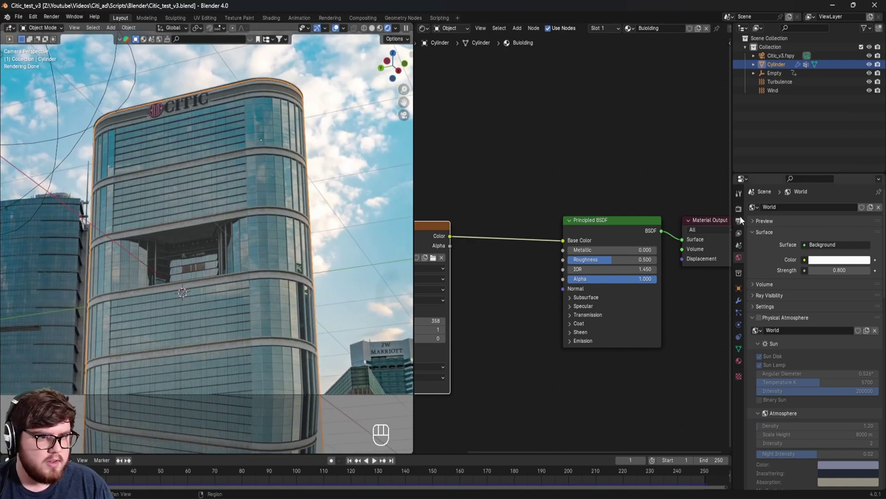
{"action": "middle_click", "coordinate": [744, 212]}
{"action": "scroll", "scroll_direction": "down", "scroll_amount": 3}
{"action": "left_click", "coordinate": [763, 435]}
{"action": "left_click_drag", "start_coordinate": [769, 408], "coordinate": [767, 359]}
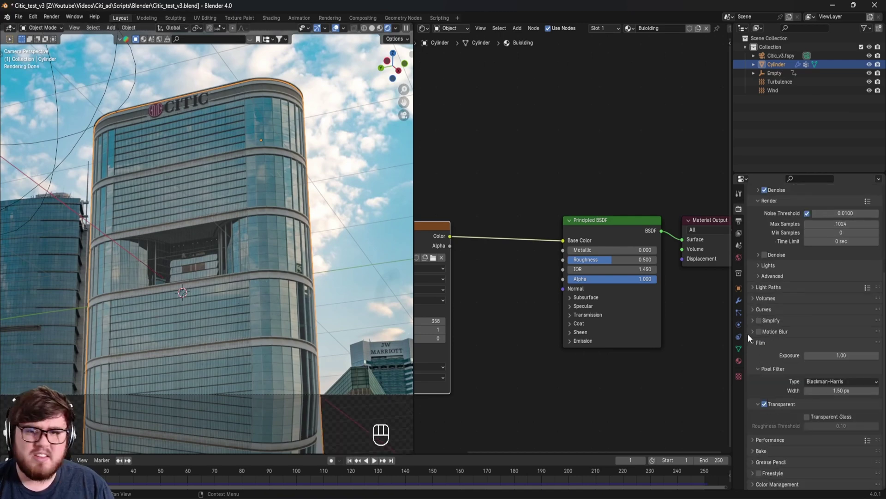
{"action": "left_click", "coordinate": [764, 333]}
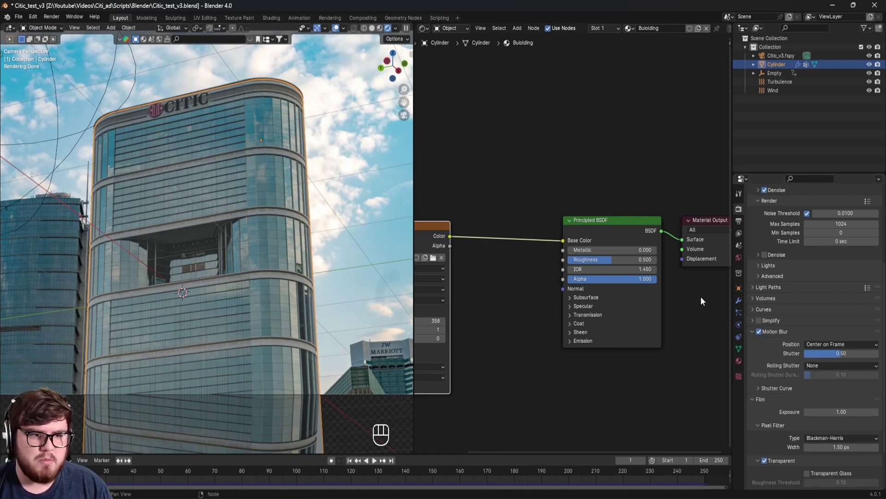
{"action": "key", "text": "ctrl+s"}
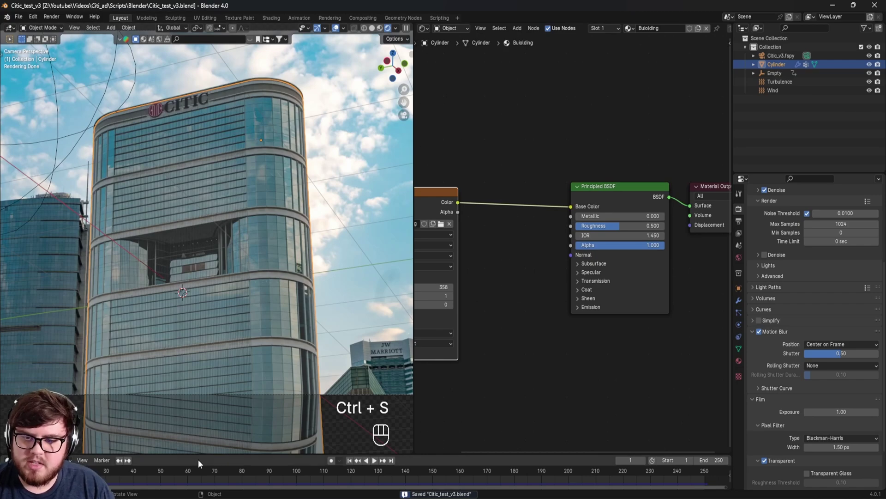
Scrub the timeline back and forth to frame 98 to check how the cloth crumples
{"action": "left_click_drag", "start_coordinate": [196, 475], "coordinate": [306, 205]}
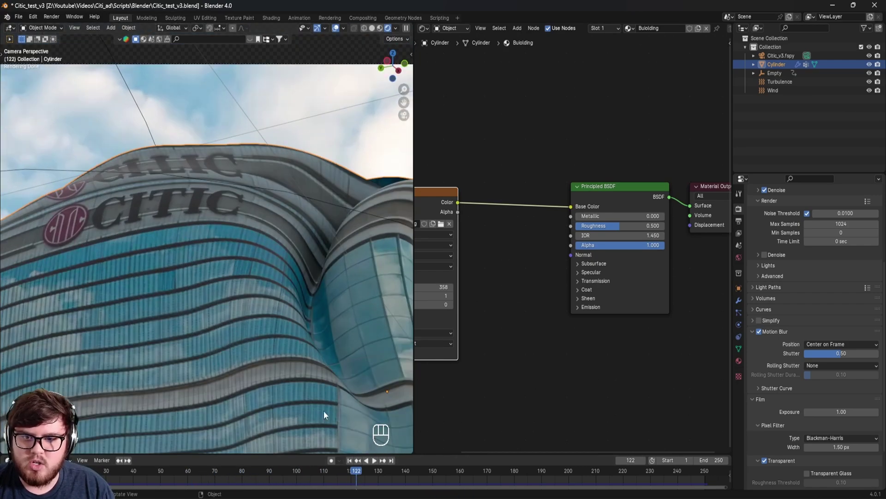
{"action": "left_click_drag", "start_coordinate": [327, 476], "coordinate": [284, 474]}
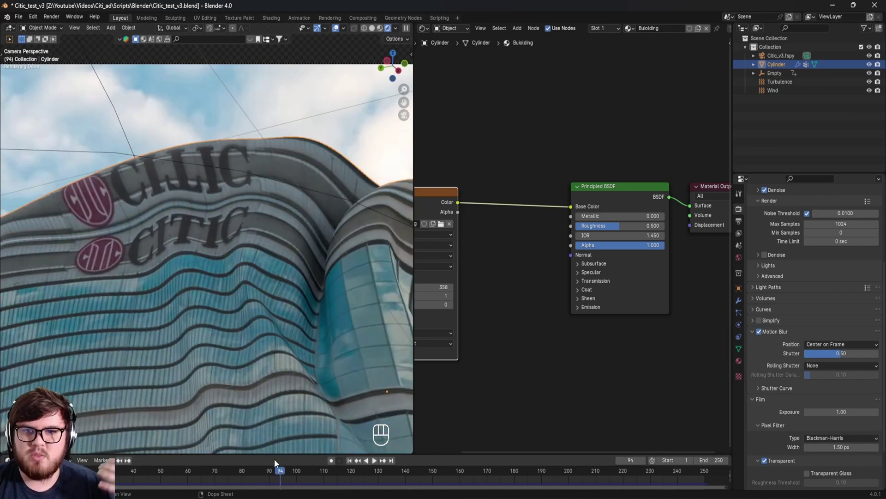
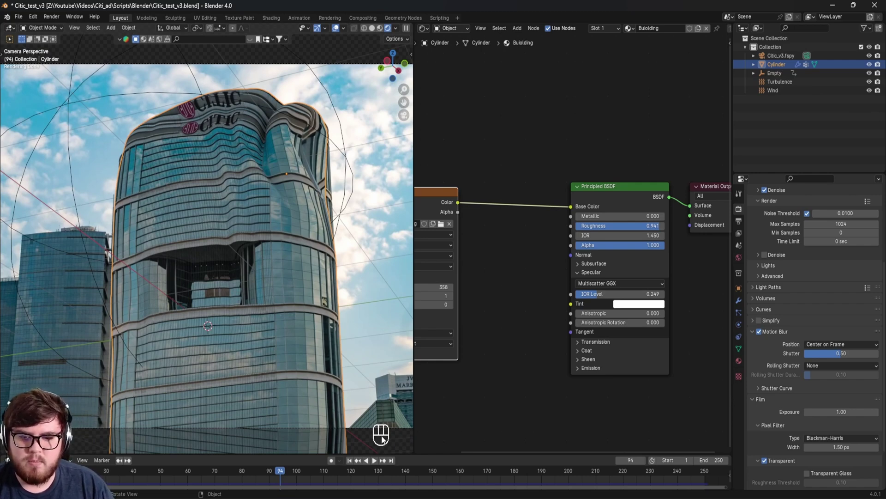
{"action": "left_click_drag", "start_coordinate": [356, 466], "coordinate": [313, 317]}
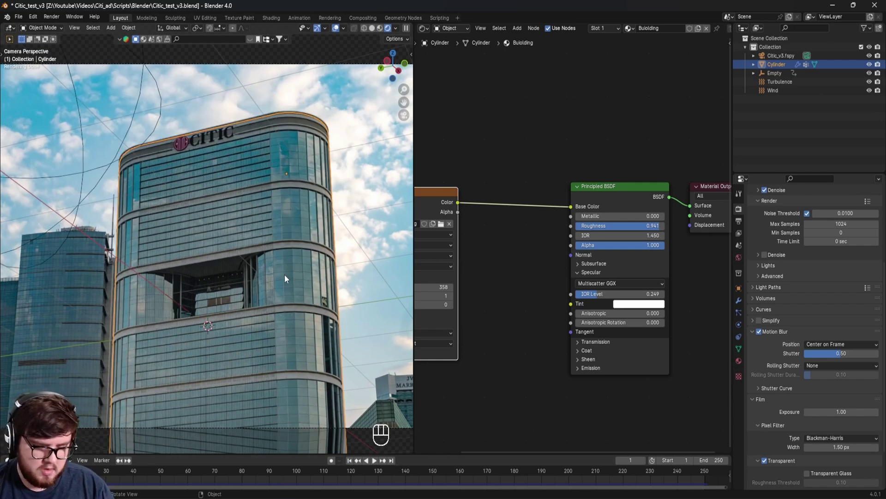
{"action": "left_click_drag", "start_coordinate": [270, 477], "coordinate": [295, 475]}
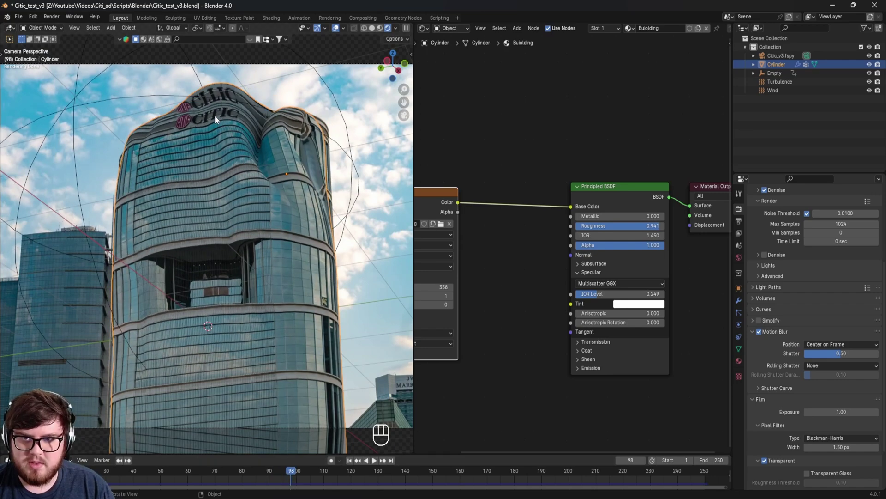
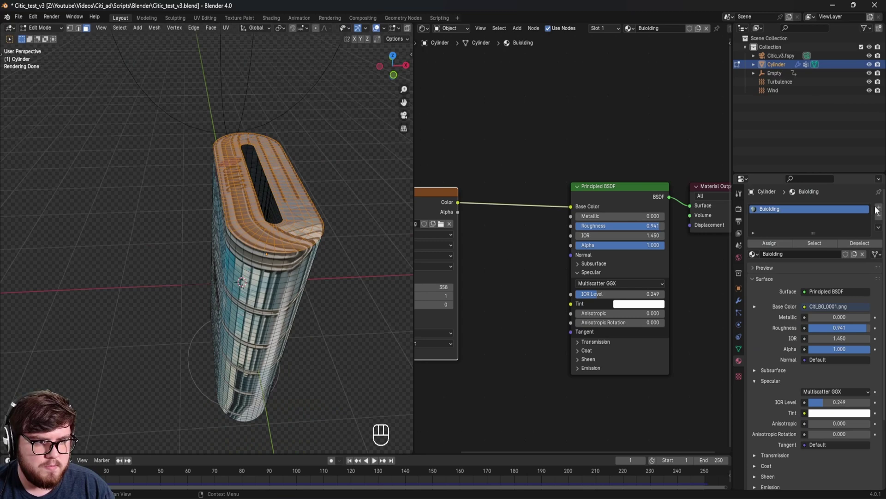
Assign a second material slot to the roof faces and inspect the roof from above
{"action": "left_click", "coordinate": [881, 210]}
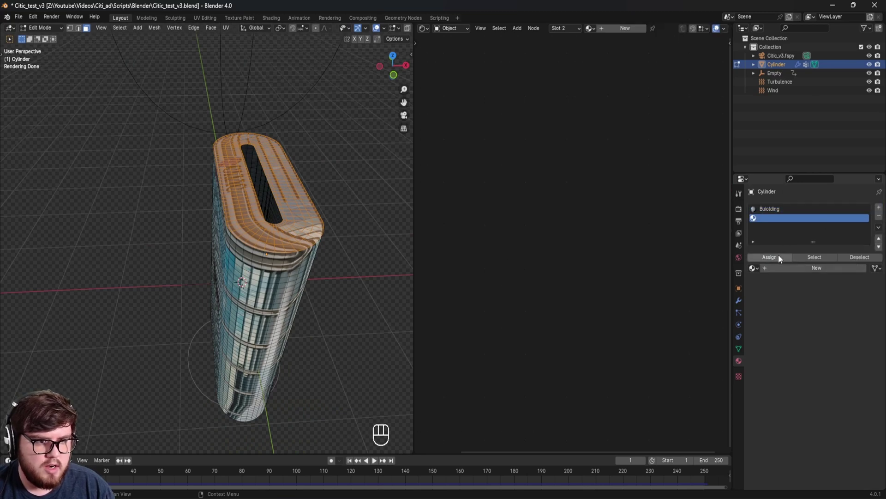
{"action": "left_click", "coordinate": [783, 259]}
{"action": "key", "text": "Tab"}
{"action": "left_click_drag", "start_coordinate": [278, 249], "coordinate": [314, 238]}
{"action": "middle_click", "coordinate": [314, 237]}
{"action": "middle_click", "coordinate": [255, 256]}
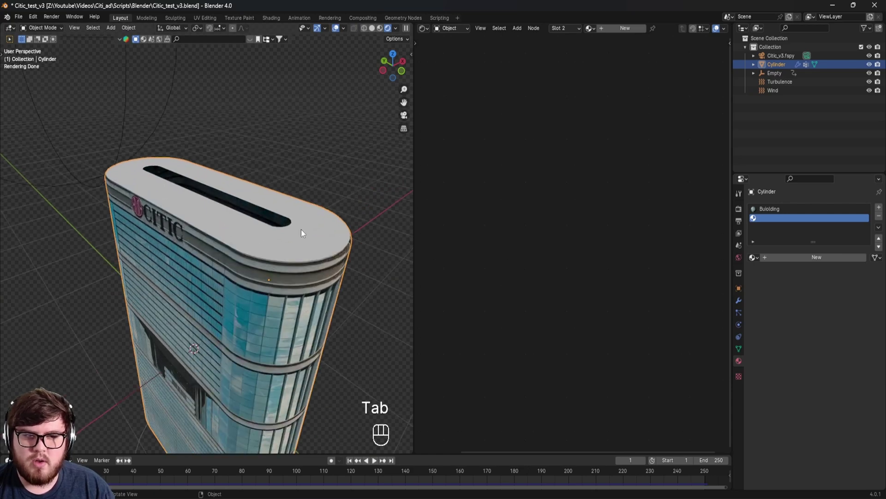
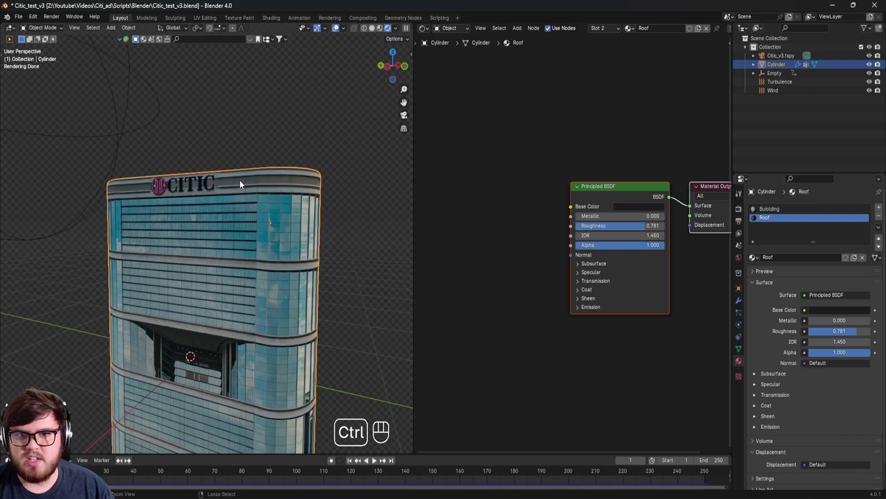
Save the file, check the building through the scene camera, and save again
{"action": "key", "text": "ctrl+s"}
{"action": "key", "text": "KP_0"}
{"action": "left_click_drag", "start_coordinate": [120, 475], "coordinate": [313, 367]}
{"action": "middle_click", "coordinate": [279, 299]}
{"action": "key", "text": "ctrl+s"}
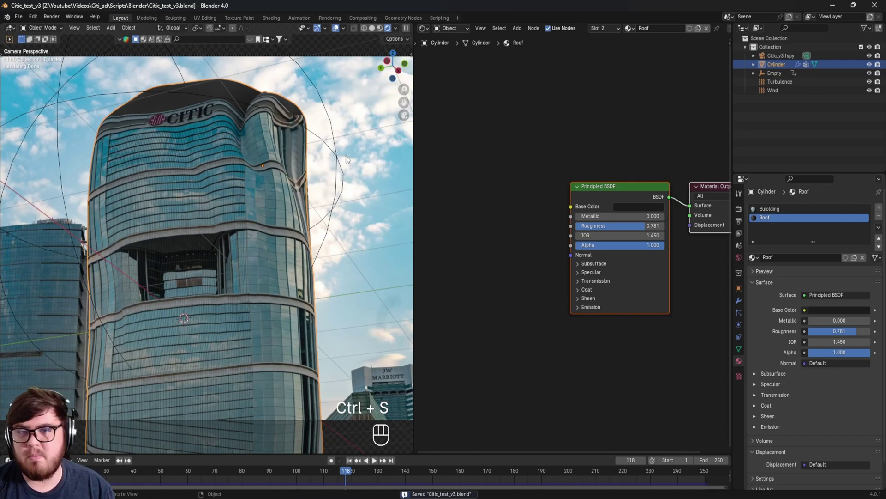
{"action": "key", "text": "ctrl+s"}
Advance to frame 133 and orbit around the crumpled tower's rippled facade
{"action": "left_click_drag", "start_coordinate": [352, 471], "coordinate": [371, 478]}
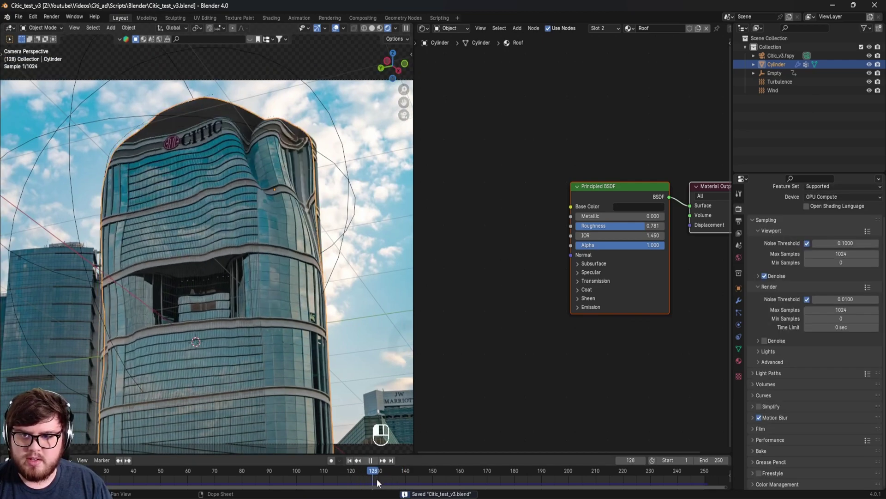
{"action": "left_click", "coordinate": [390, 485]}
{"action": "left_click_drag", "start_coordinate": [226, 285], "coordinate": [161, 212]}
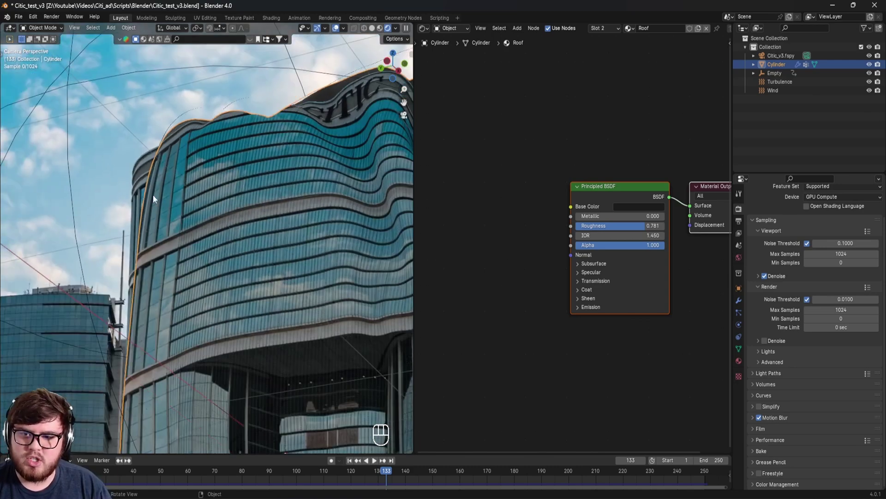
{"action": "left_click_drag", "start_coordinate": [296, 194], "coordinate": [274, 187]}
{"action": "left_click_drag", "start_coordinate": [275, 188], "coordinate": [296, 169]}
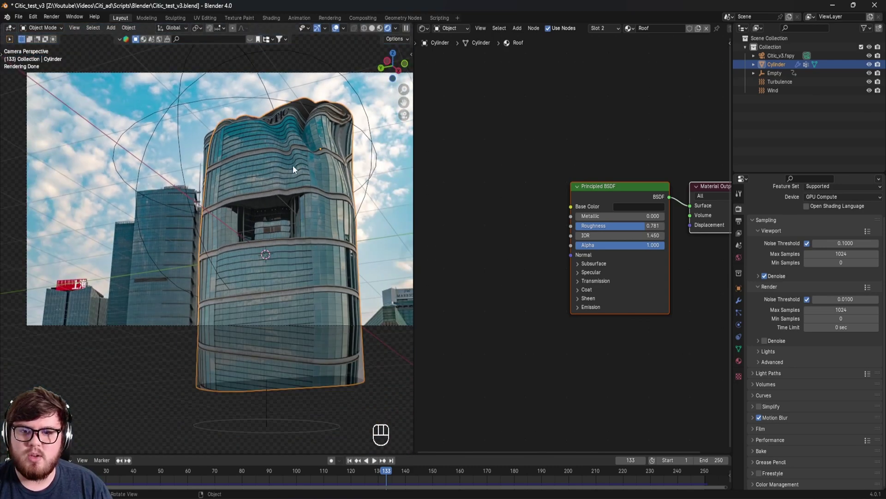
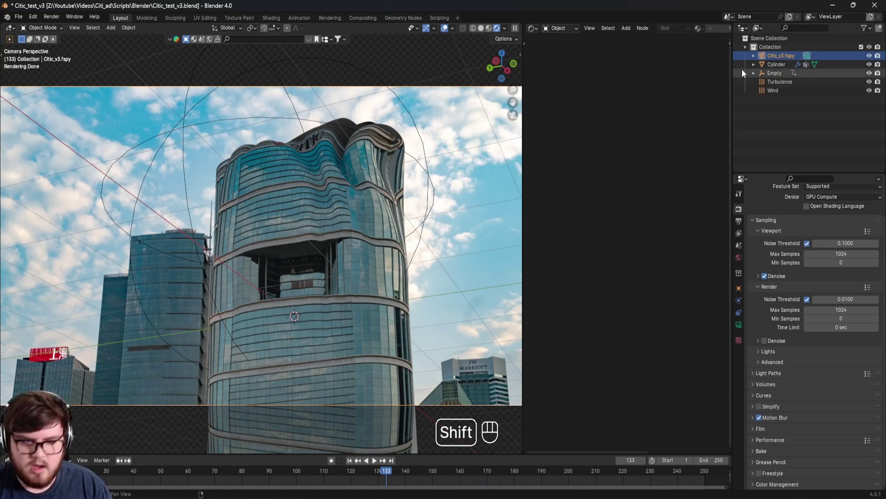
Duplicate the fSpy camera as Citic_v3.fspy.001, keeping it at the original position
{"action": "key", "text": "shift+d"}
{"action": "key", "text": "shift+d"}
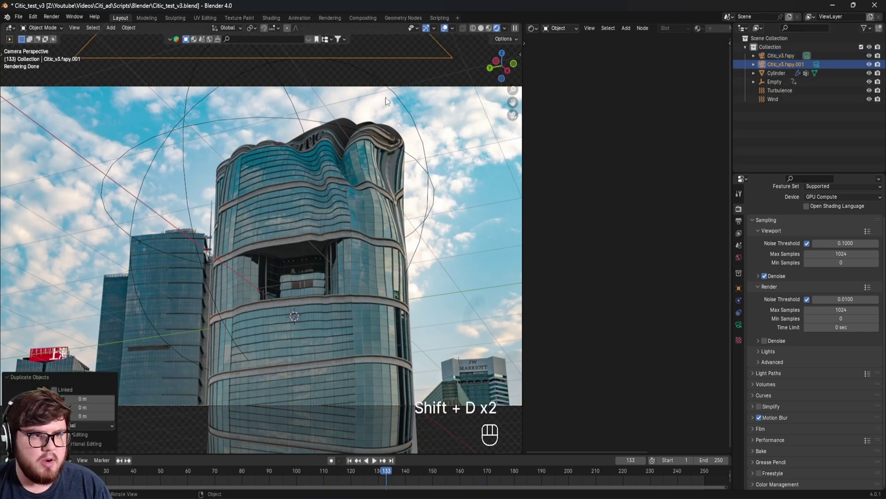